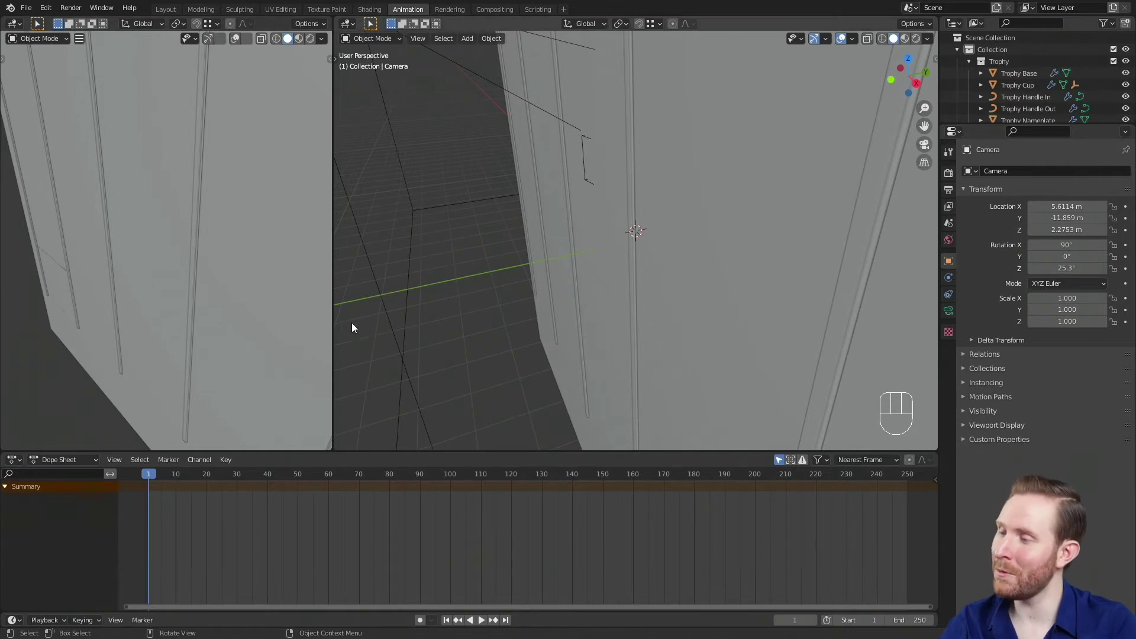
Drag the timeline playhead at the start of the frame range
drag(151, 478, 152, 506)
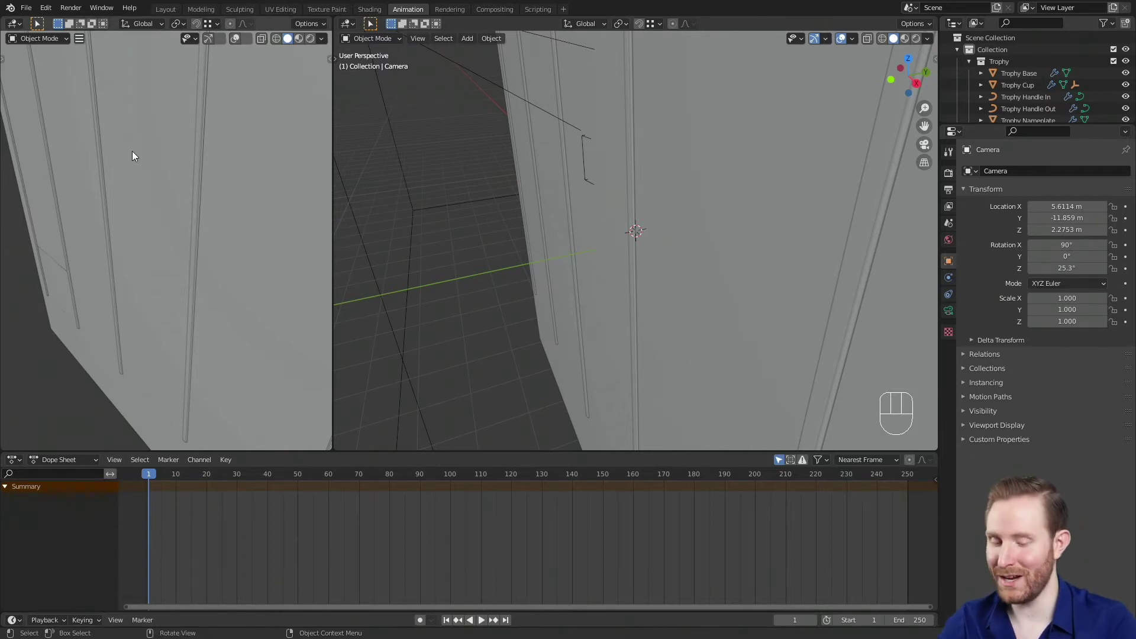
View through the active camera in the left viewport and set it to Rendered shading
key(KP_0)
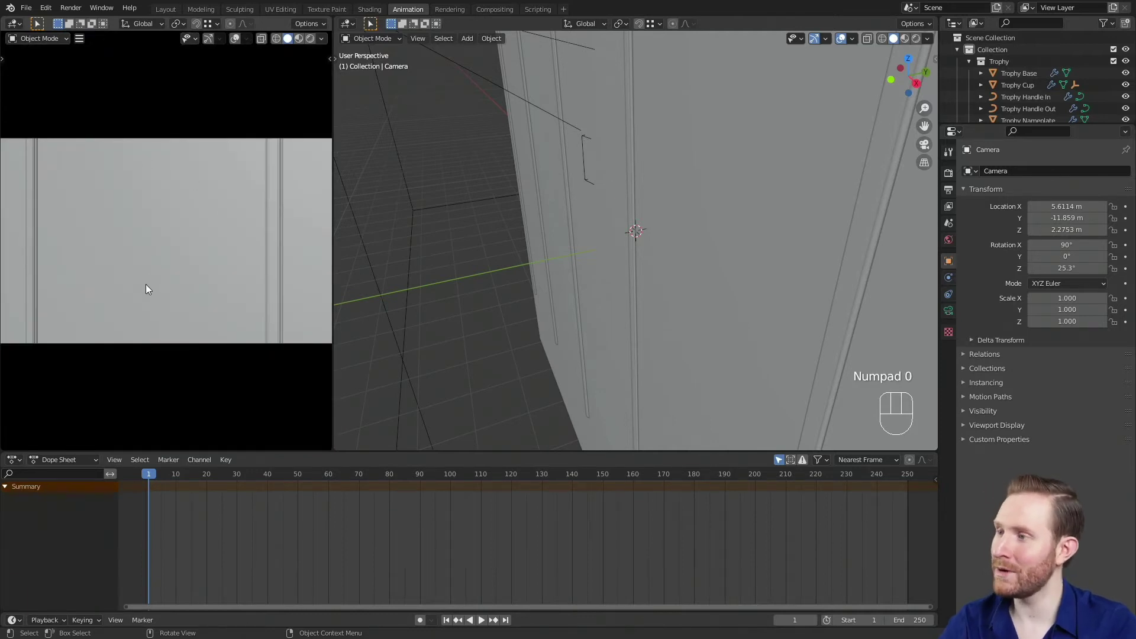
key(z)
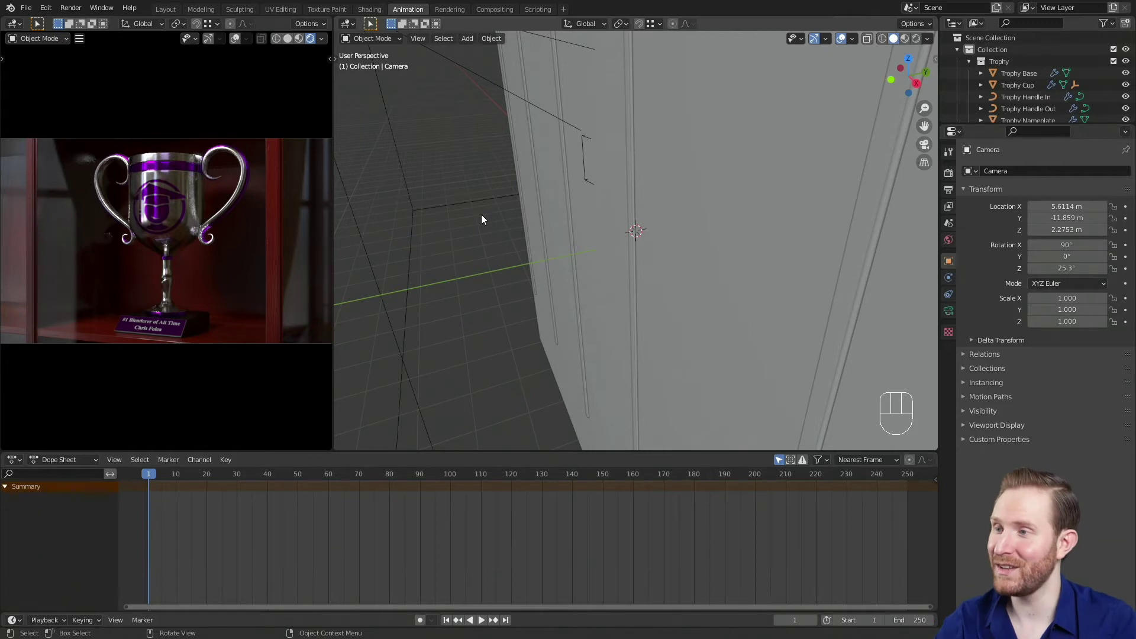
Switch the right view to top orthographic and centre the camera in it
key(KP_7)
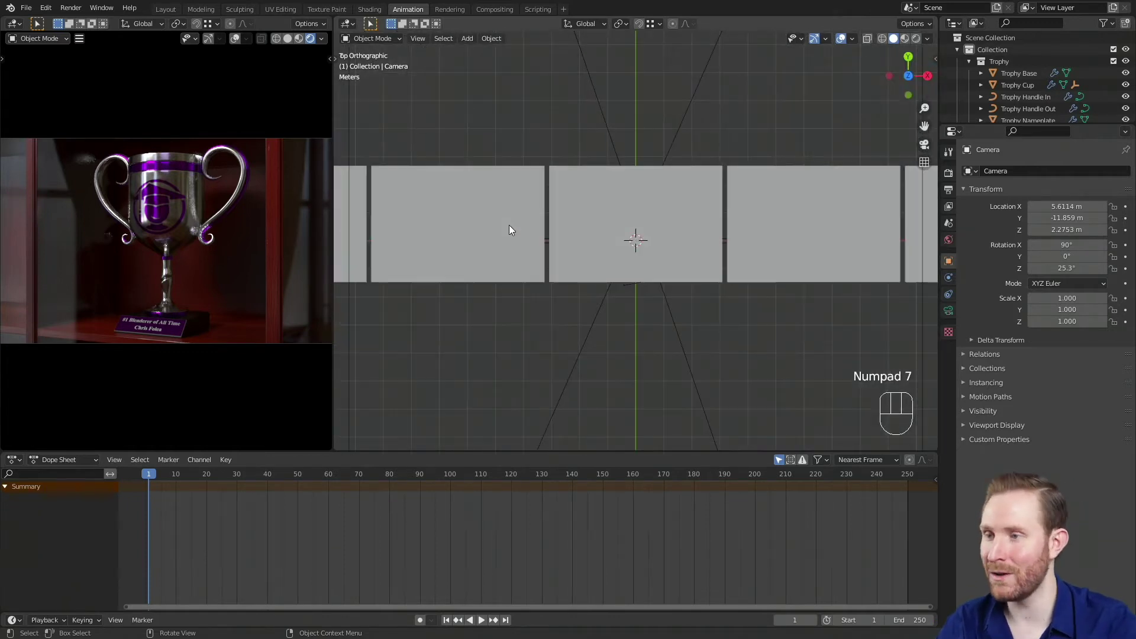
scroll(down, 3)
drag(621, 337, 531, 215)
scroll(up, 3)
drag(546, 234, 612, 216)
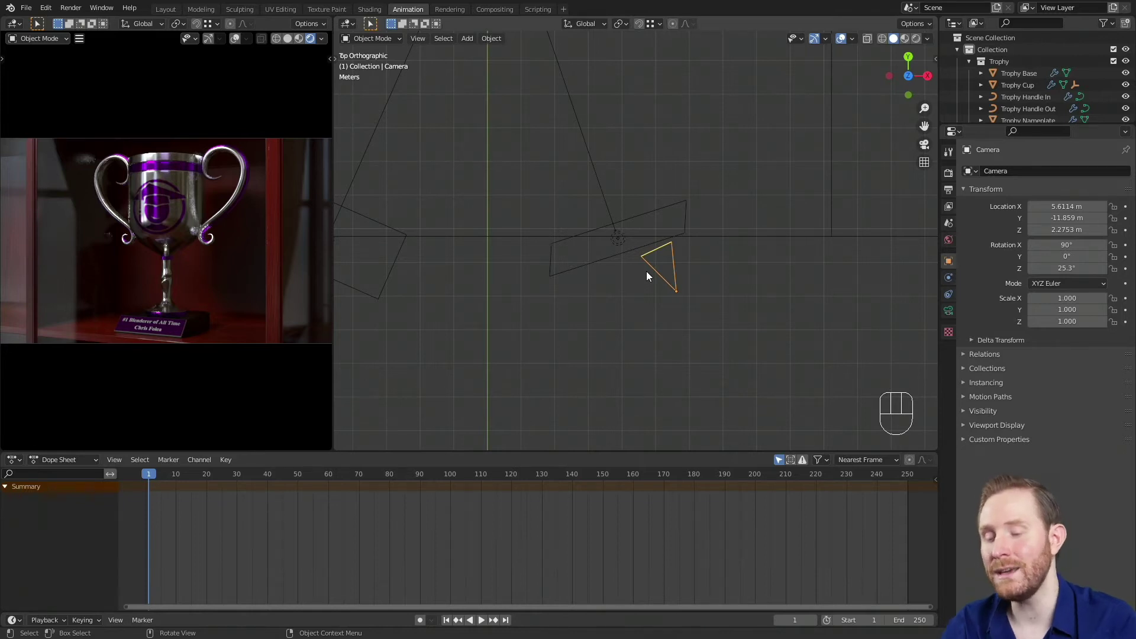
Insert a Location & Rotation keyframe on the camera at frame 1 and jump to frame 250
key(i)
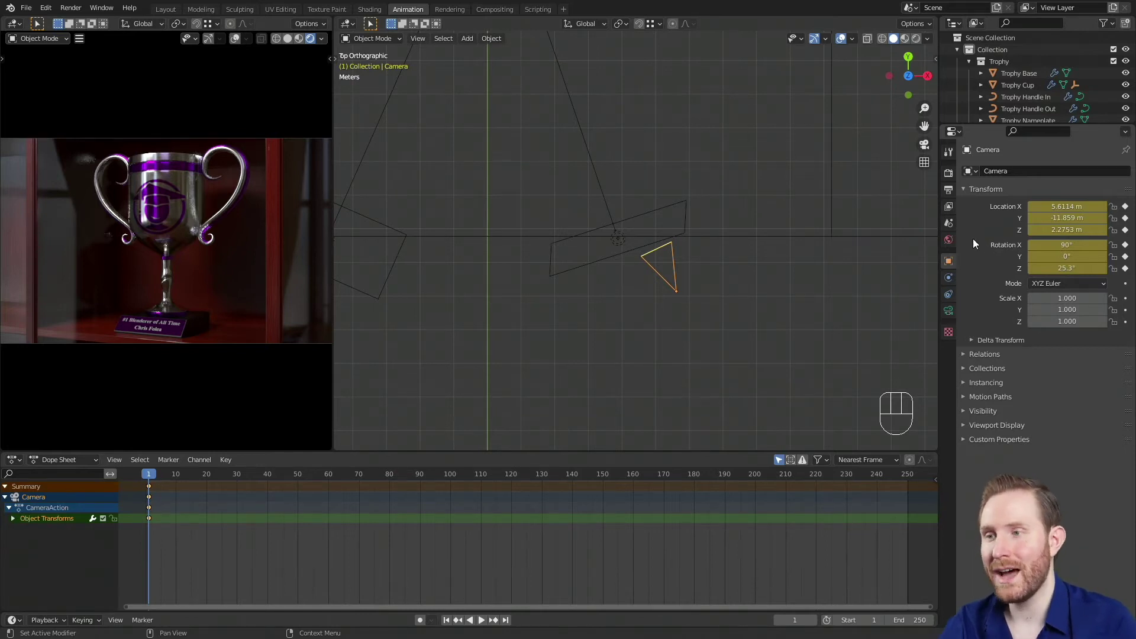
drag(153, 480, 909, 493)
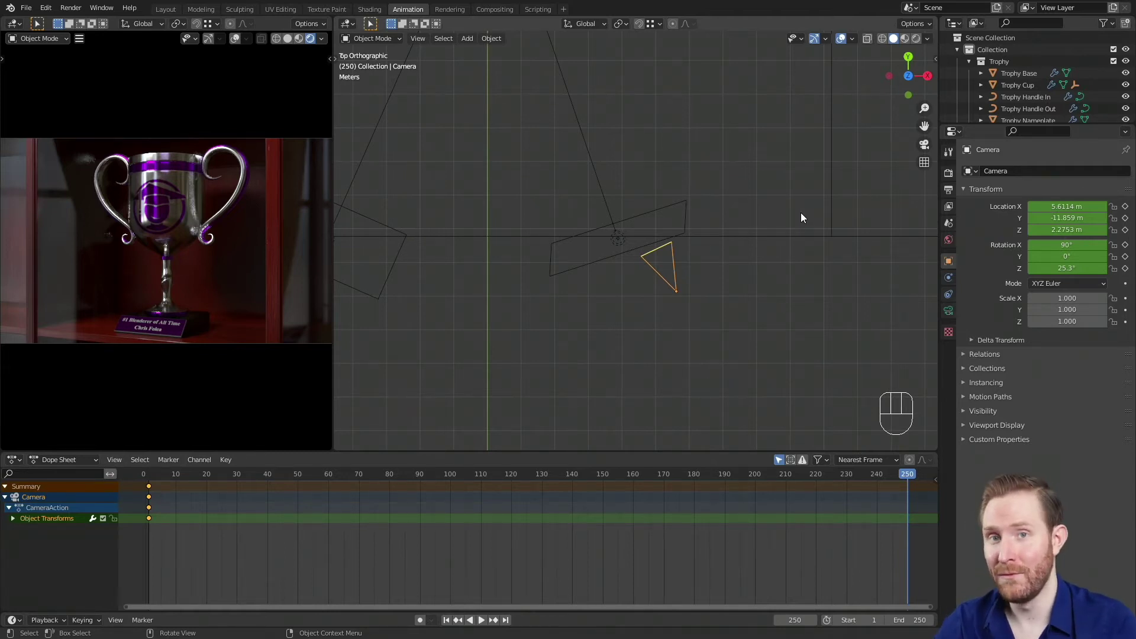
scroll(down, 3)
Move the camera, turn it 30° and slide it along X at frame 250, then scrub back to frame 214
drag(715, 211, 643, 147)
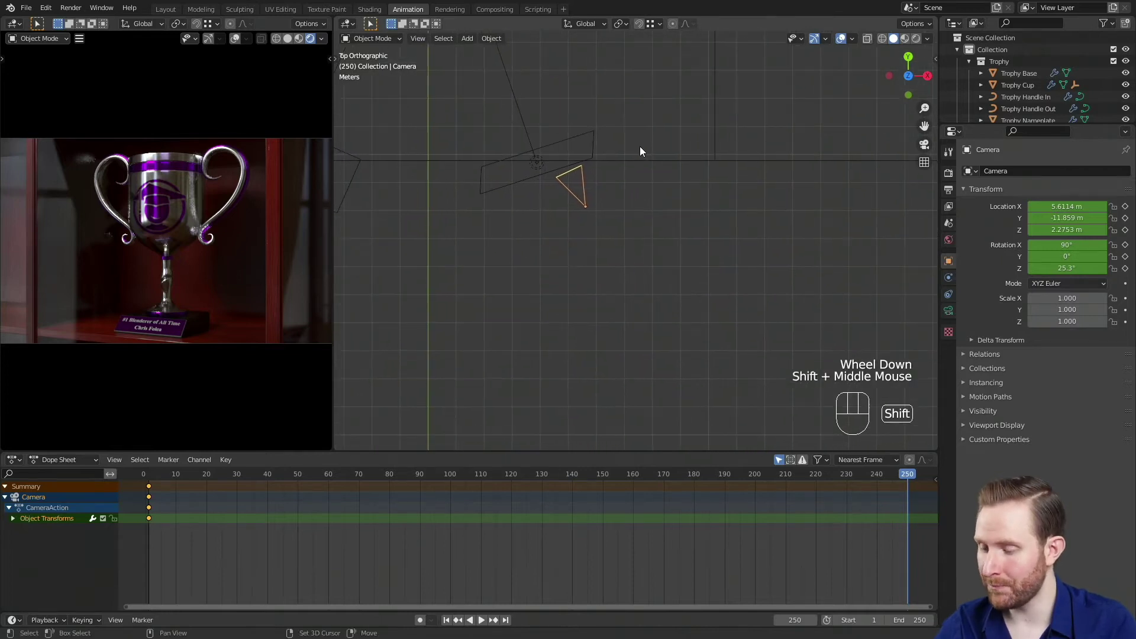
key(g)
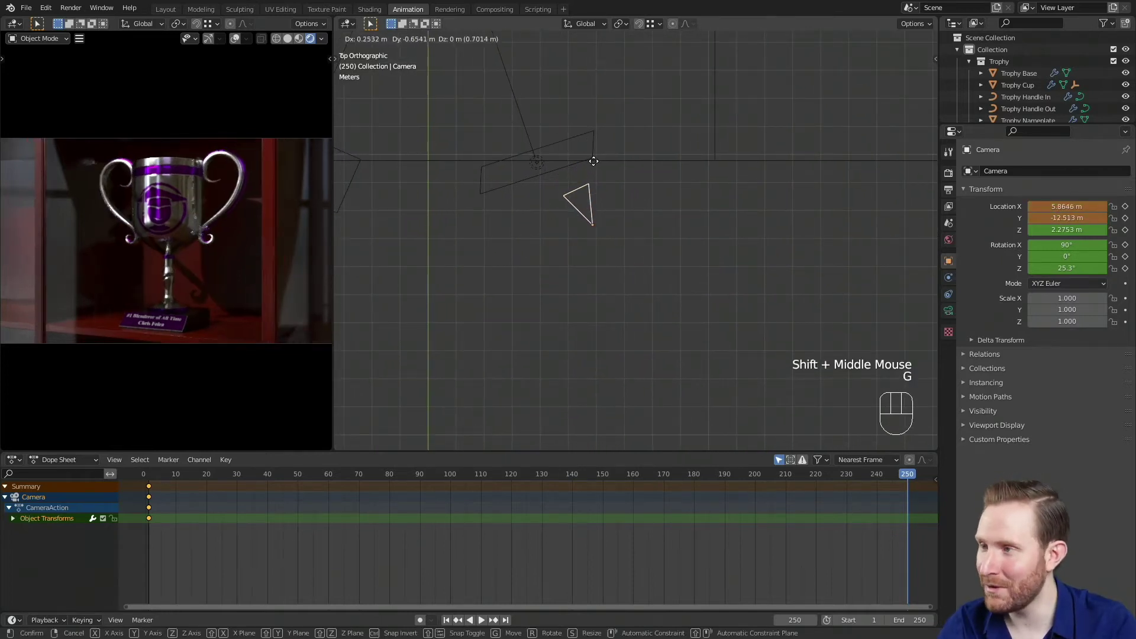
click(636, 223)
key(r)
click(718, 187)
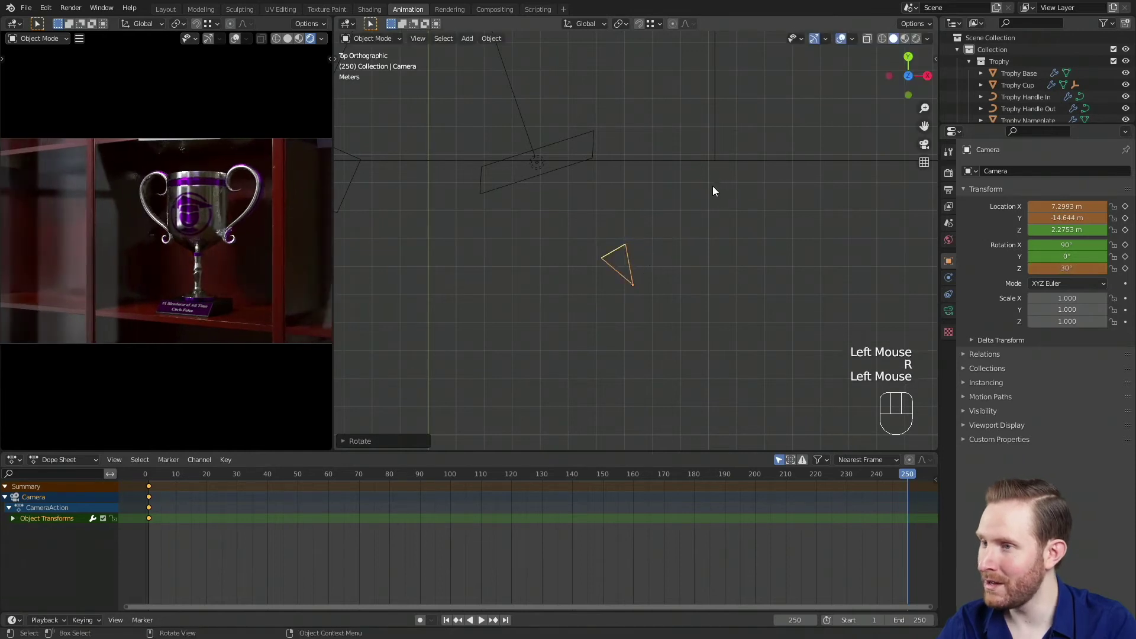
key(g)
key(x)
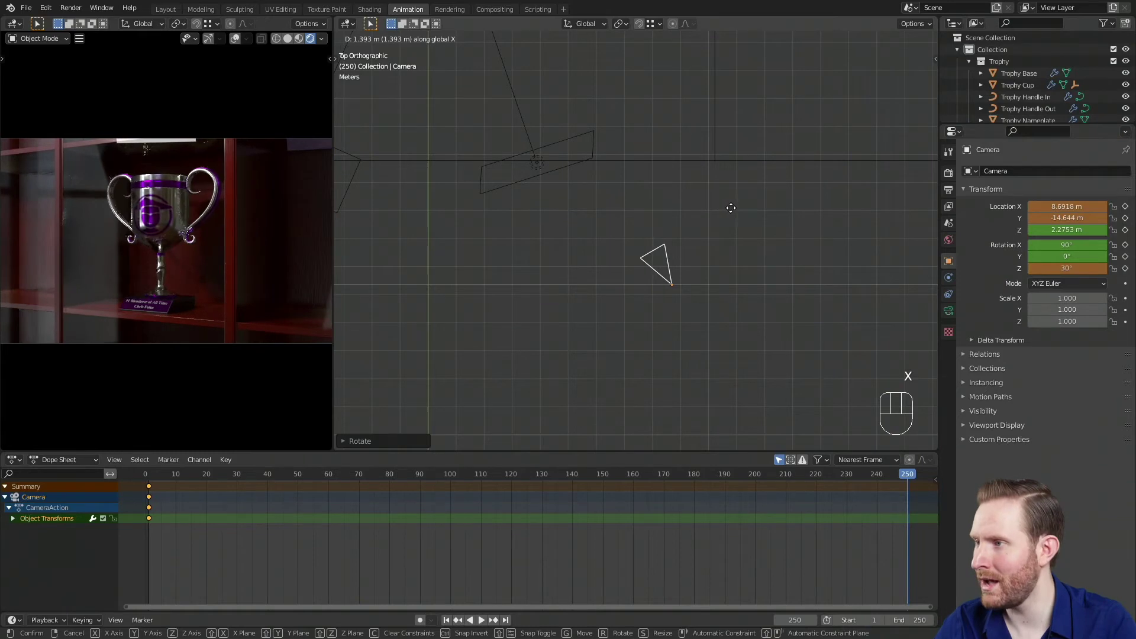
click(735, 214)
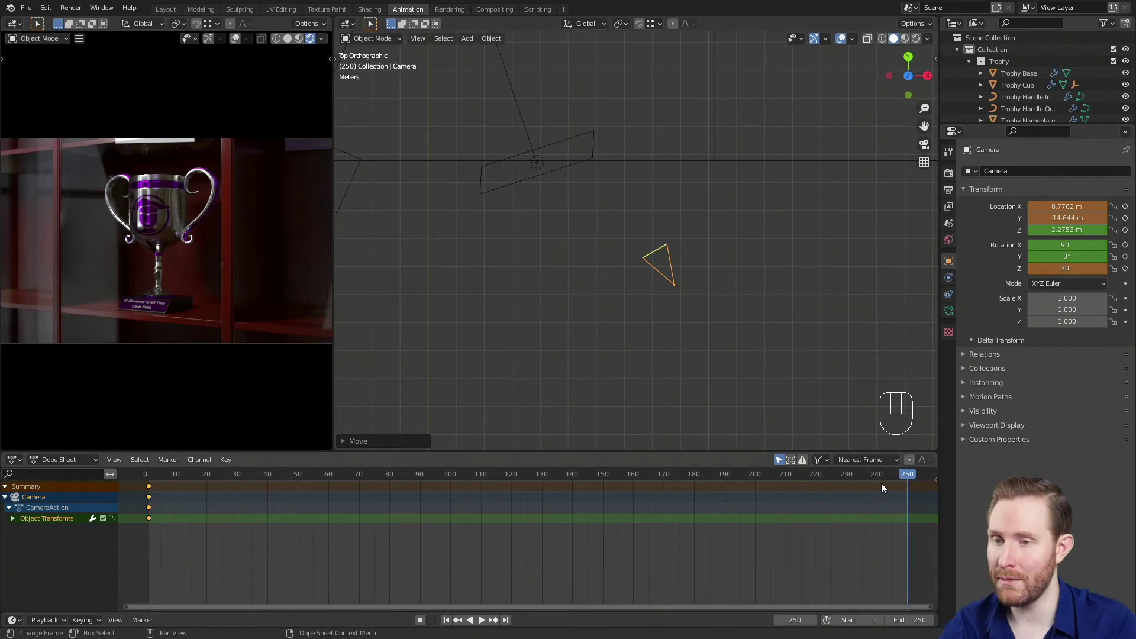
drag(907, 478, 800, 478)
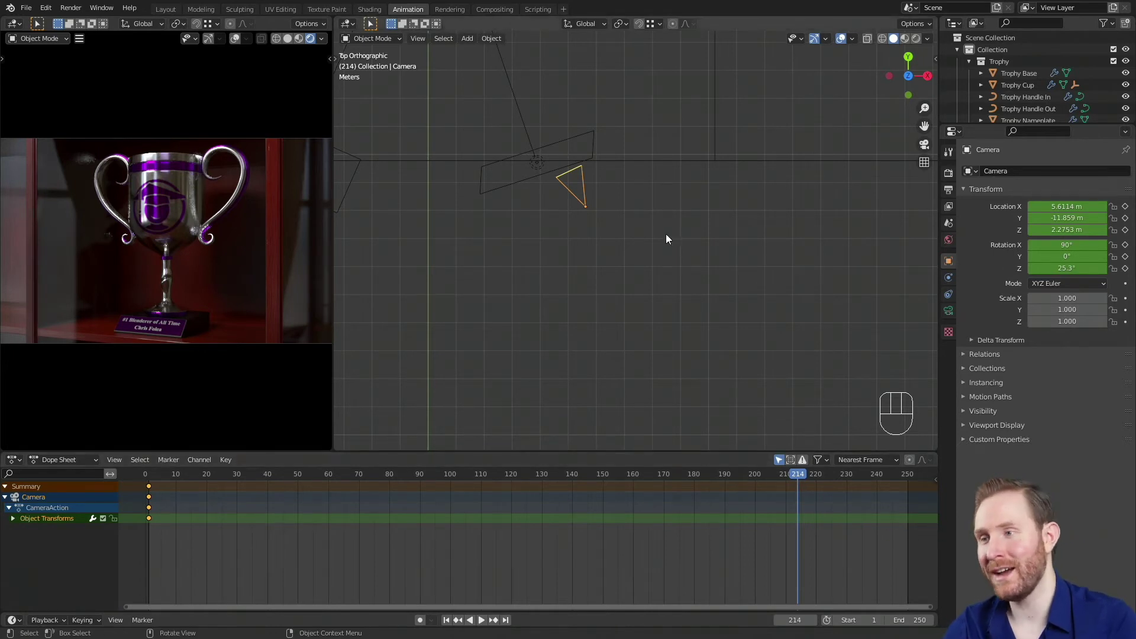
Return to frame 250 and keyframe the camera's moved pose with Location & Rotation
key(ctrl+z)
key(ctrl+z)
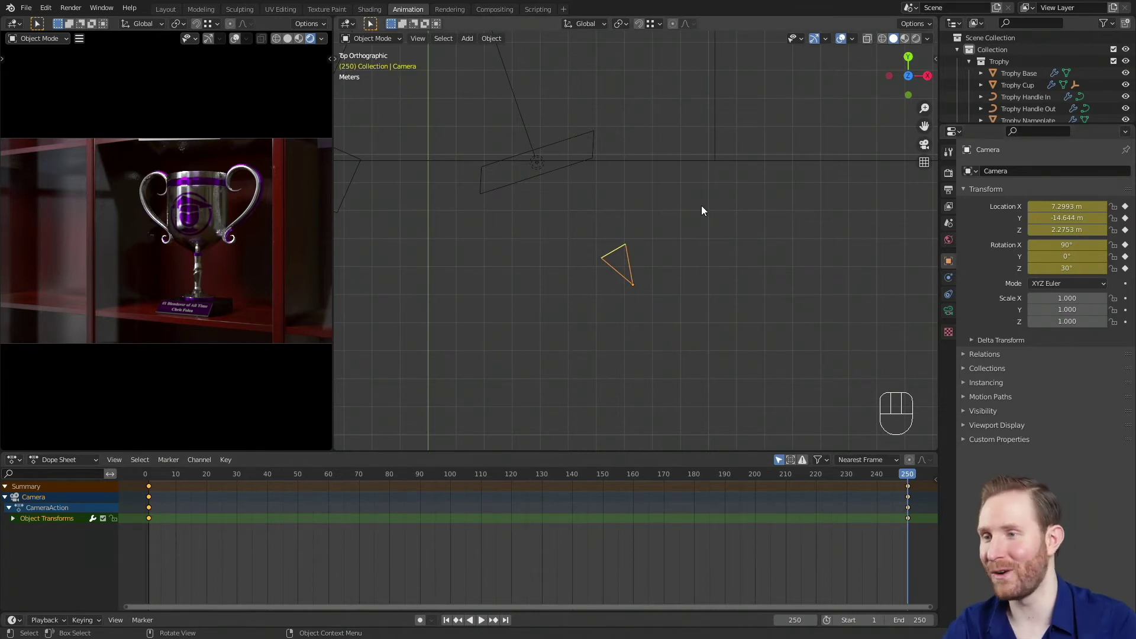
Play the move, slide the frame-250 camera keys to about frame 56, and preview the faster result
key(space)
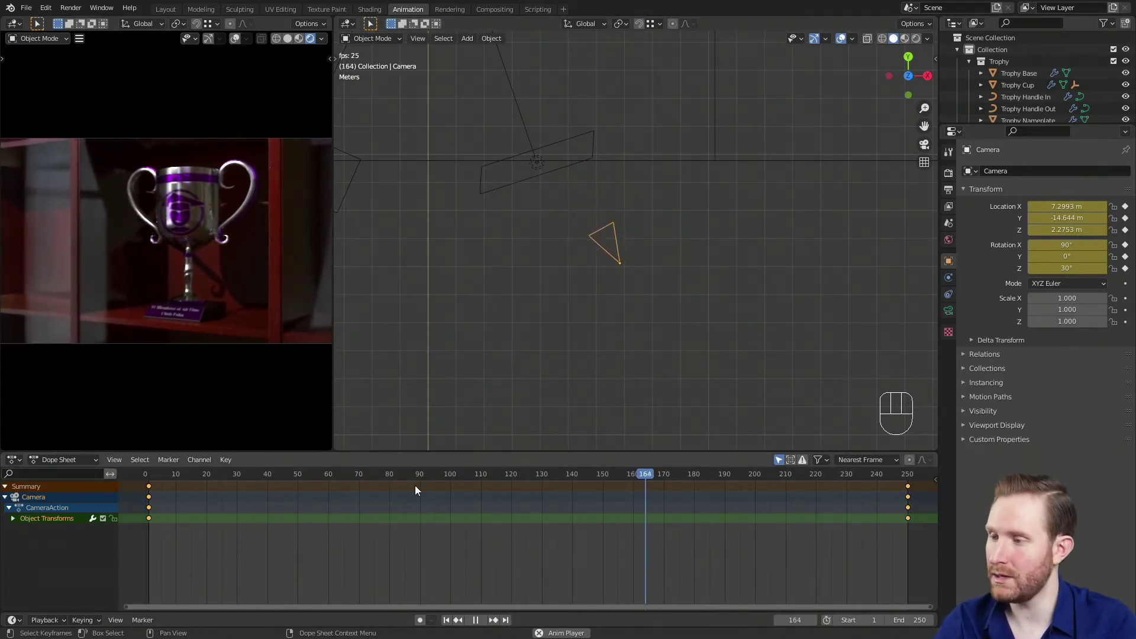
key(space)
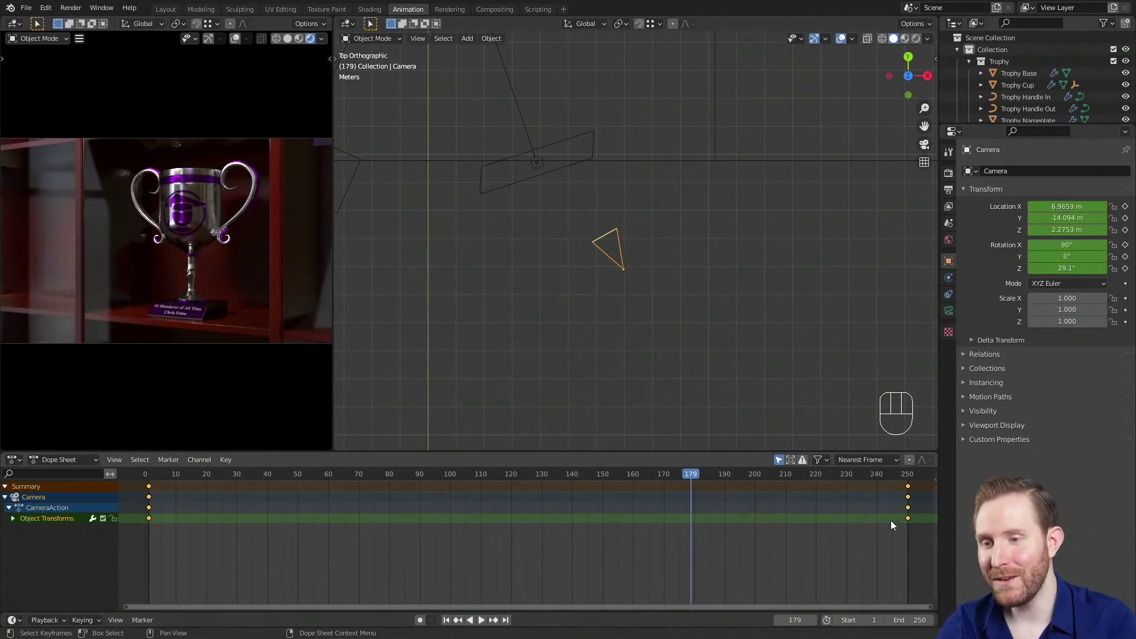
drag(907, 523, 912, 521)
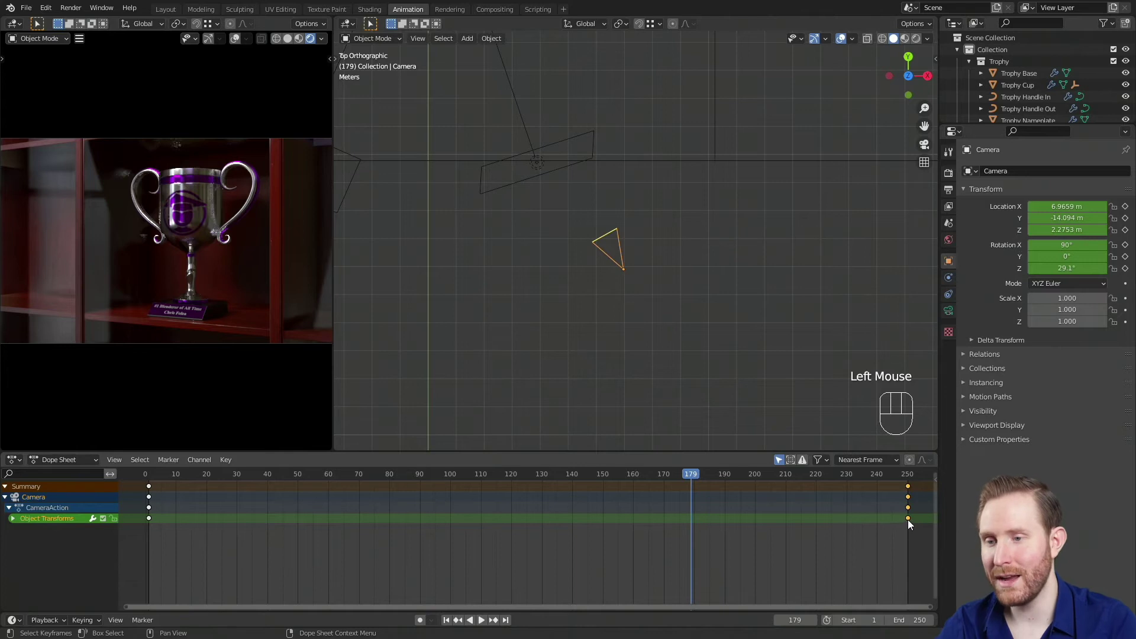
drag(909, 522, 306, 516)
click(152, 478)
key(space)
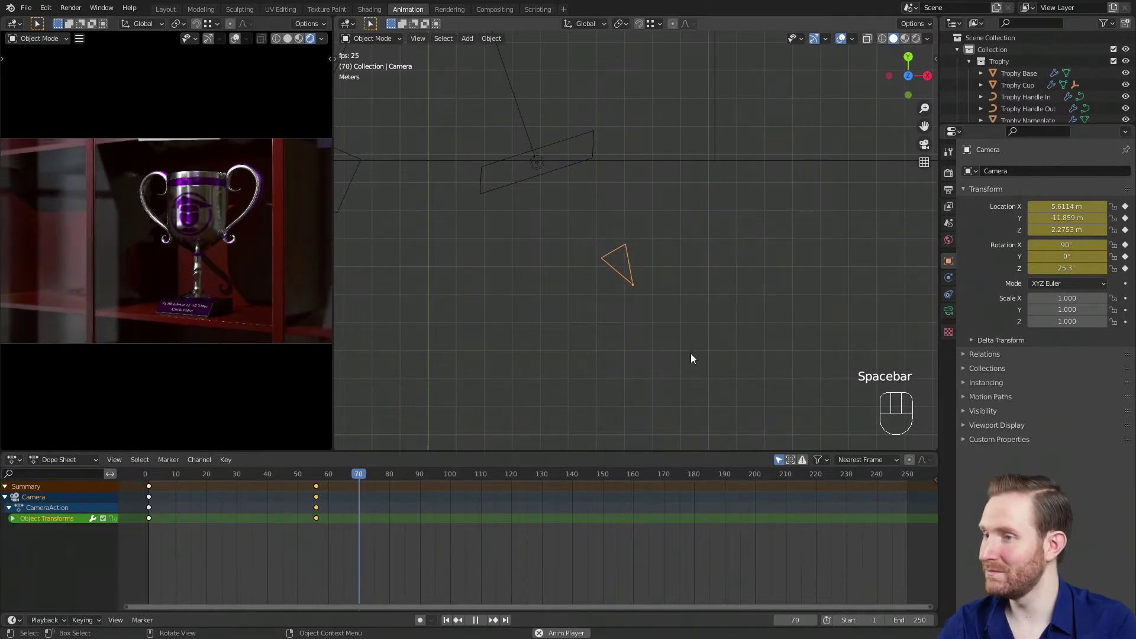
key(space)
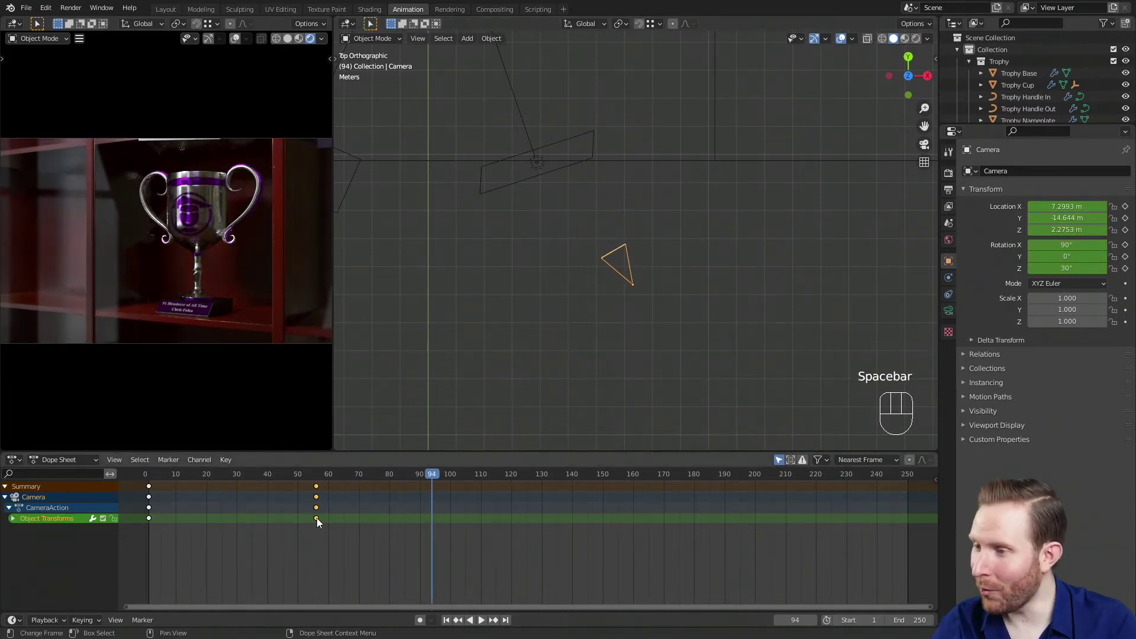
Slide the end keys back to frame 250 and scrub the playhead to around frame 104
drag(321, 521, 911, 526)
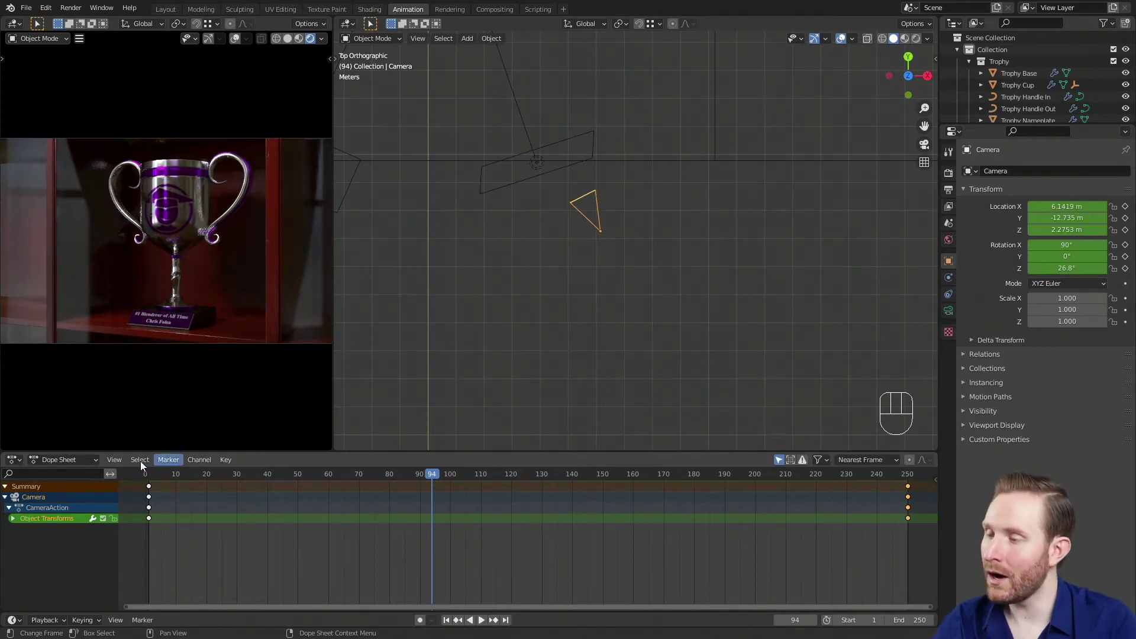
drag(151, 477, 485, 520)
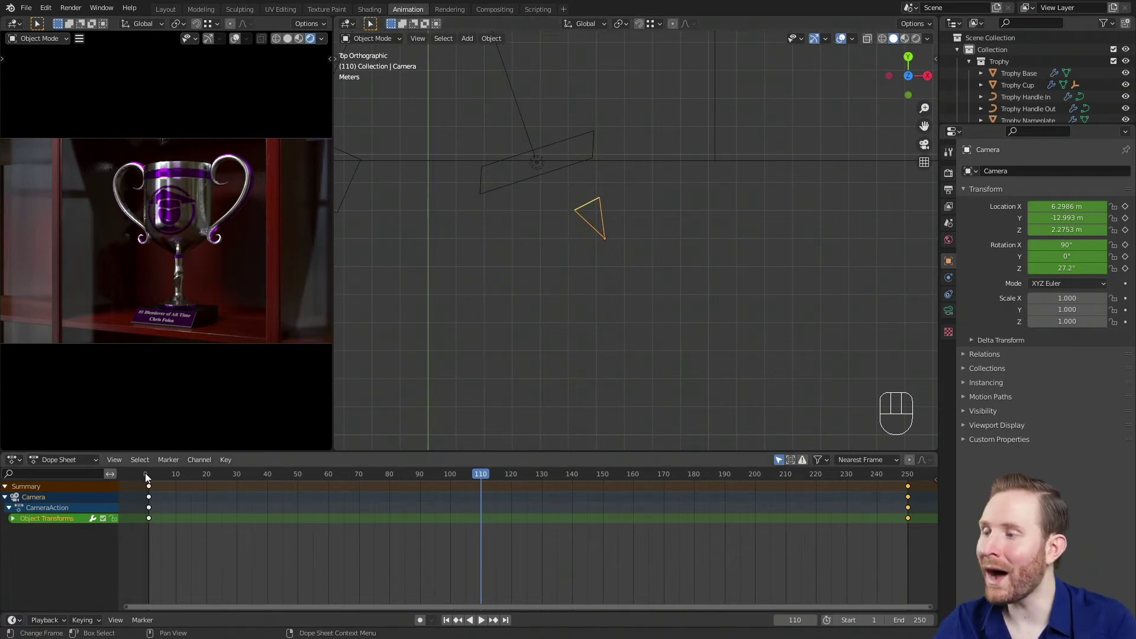
drag(150, 480, 464, 539)
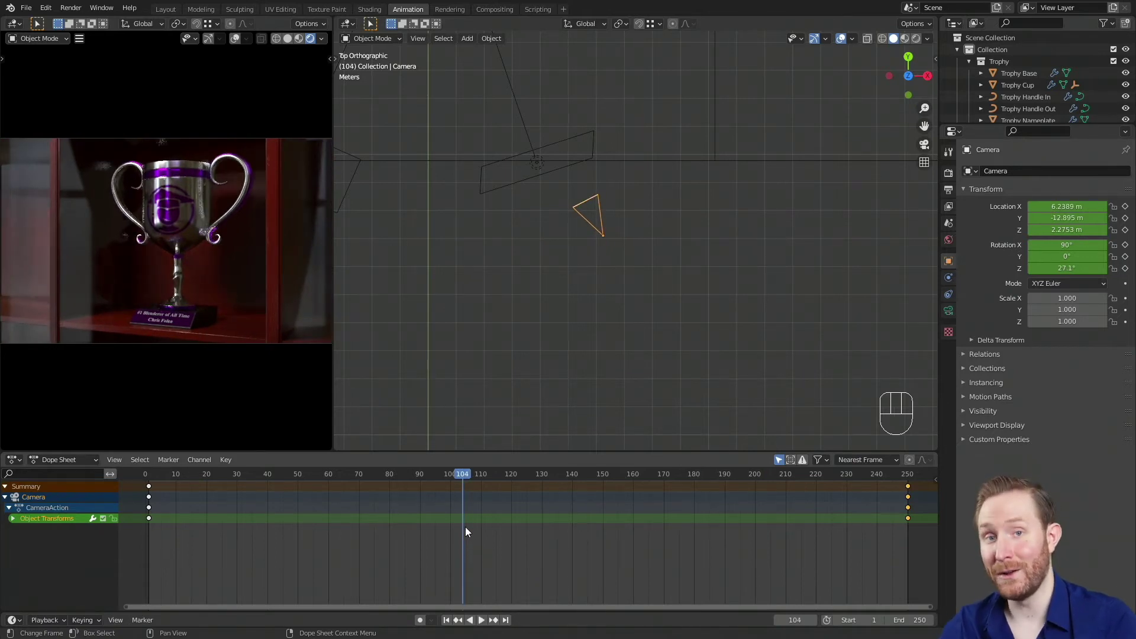
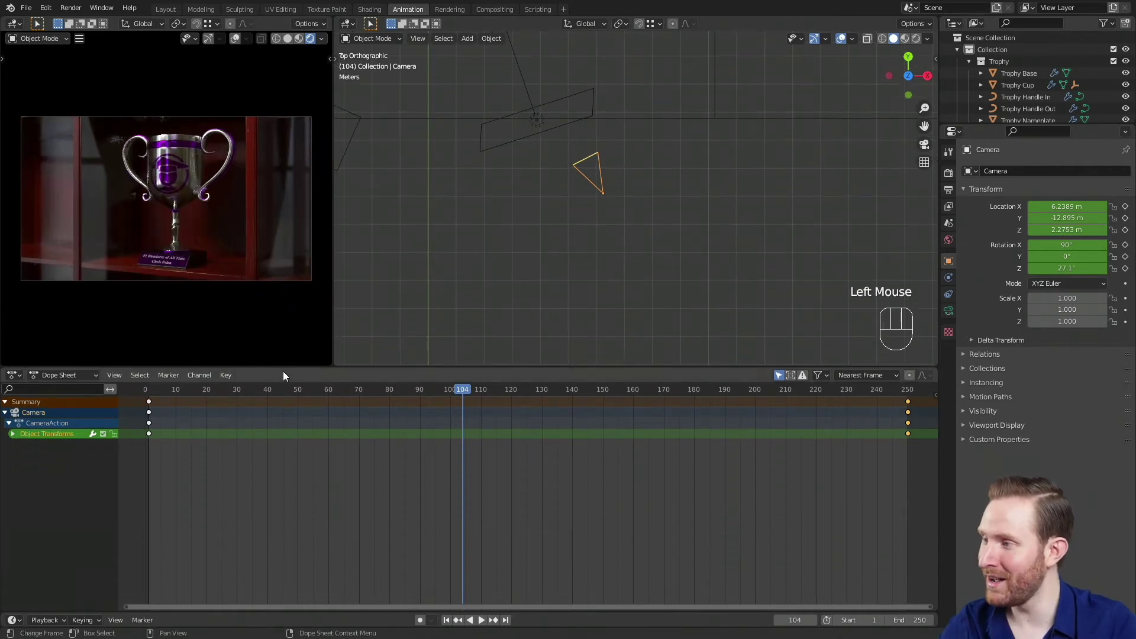
Switch to the Graph Editor, expand Object Transforms and leave only X Location visible
drag(22, 376, 160, 439)
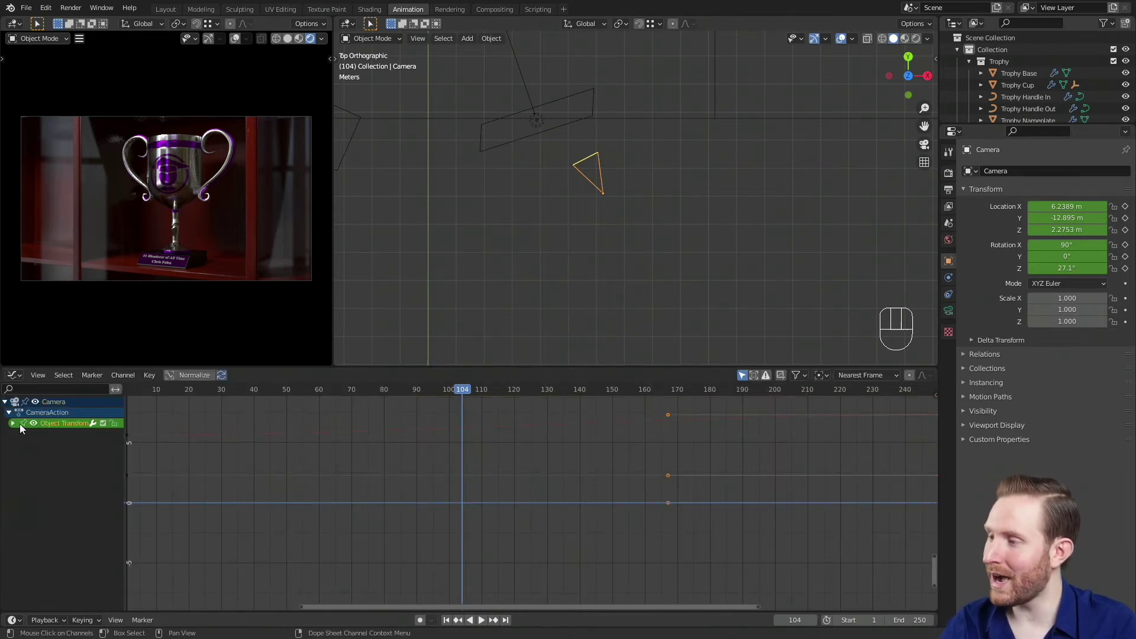
click(13, 427)
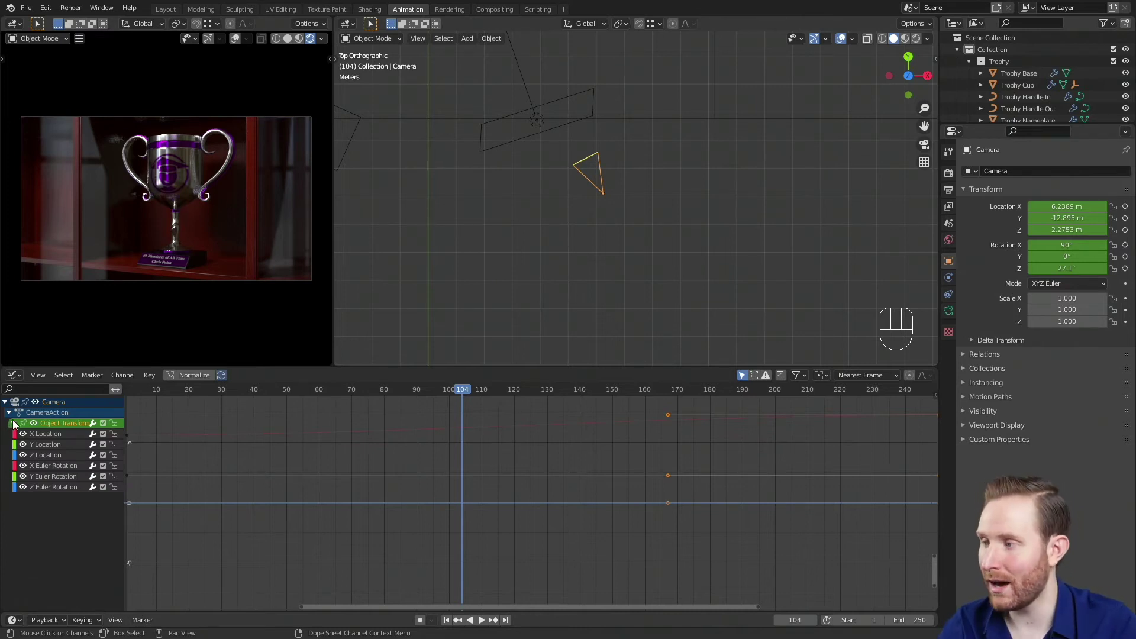
drag(23, 448, 17, 547)
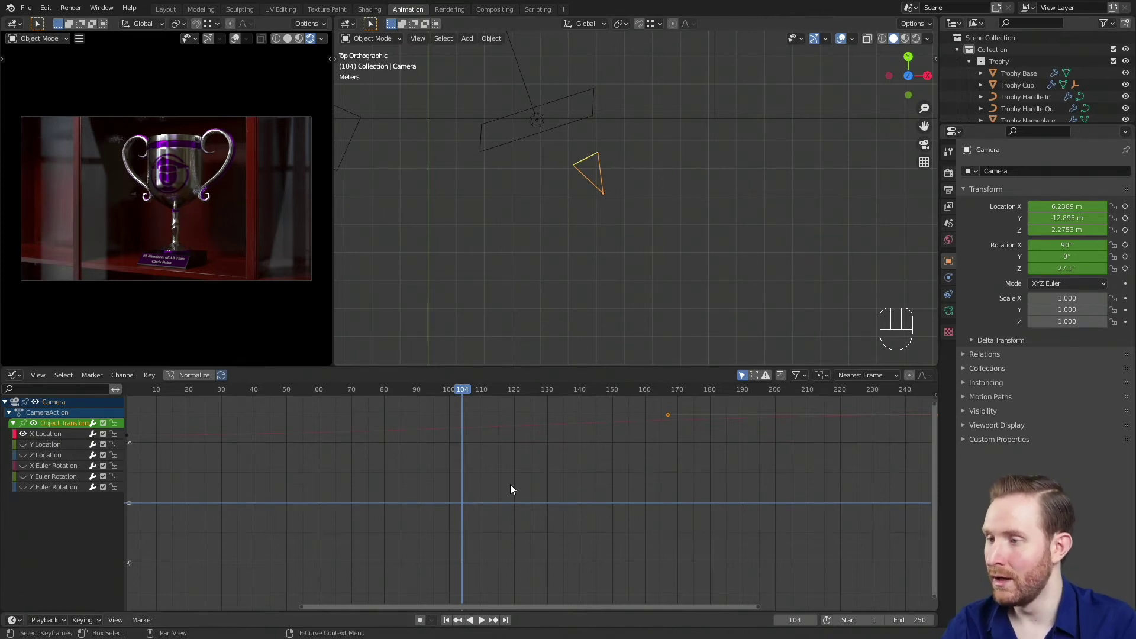
key(a)
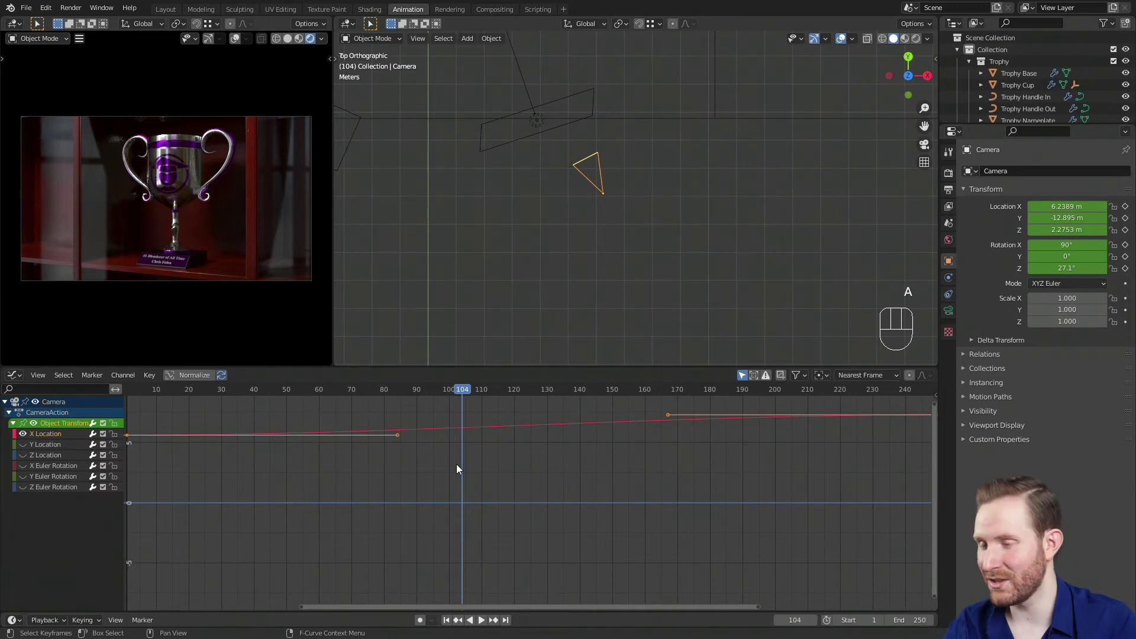
key(KP_Decimal)
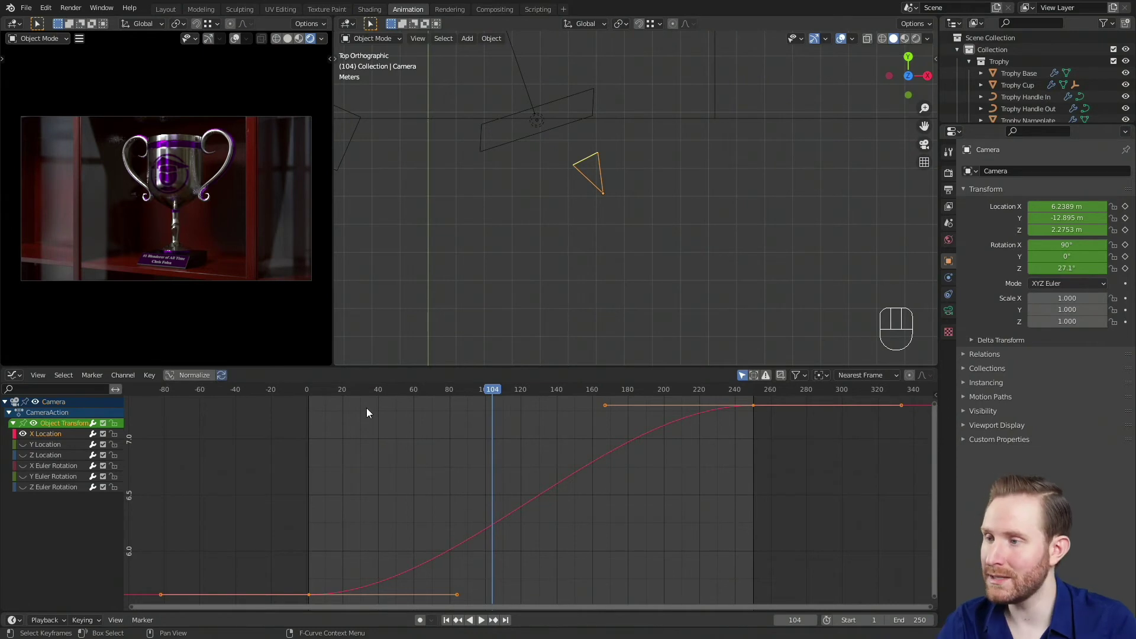
drag(335, 393, 310, 400)
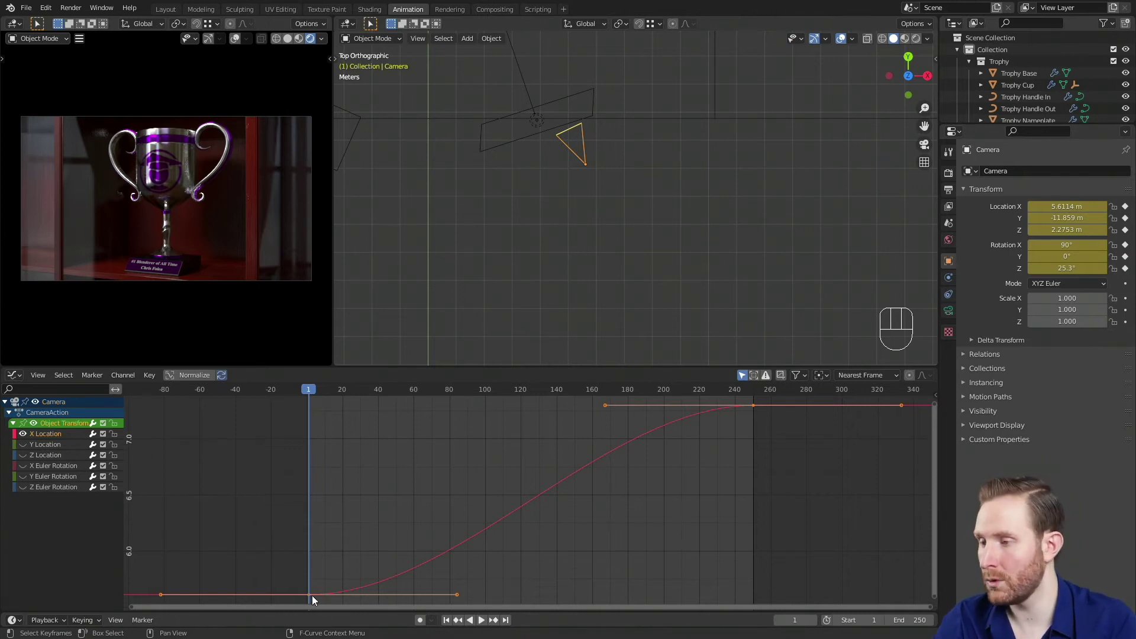
drag(544, 396, 756, 428)
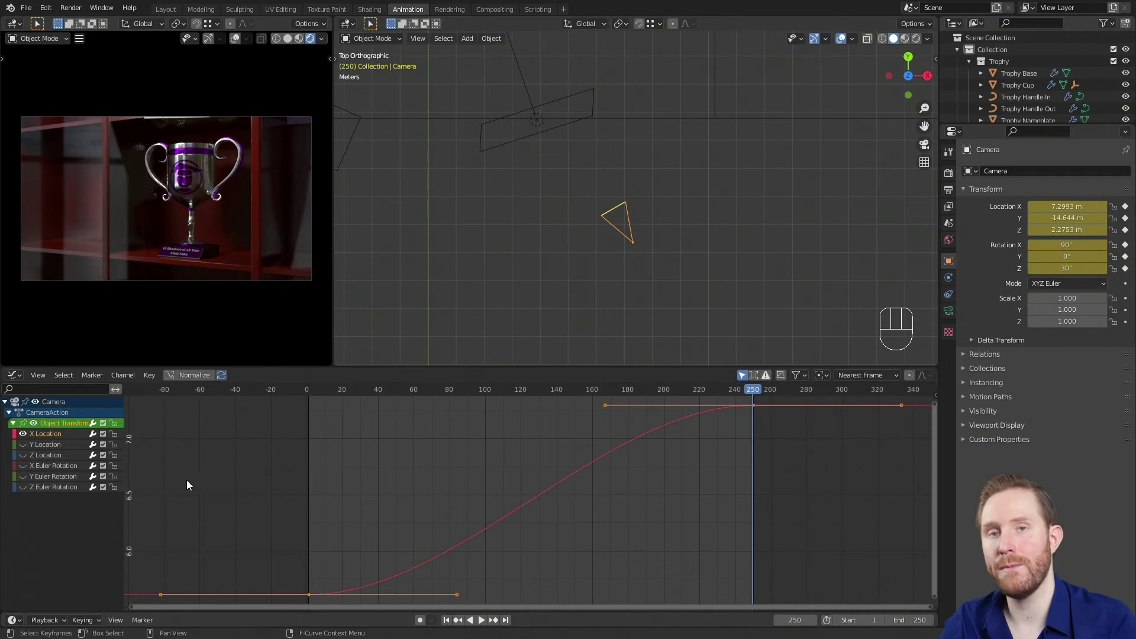
drag(751, 393, 501, 516)
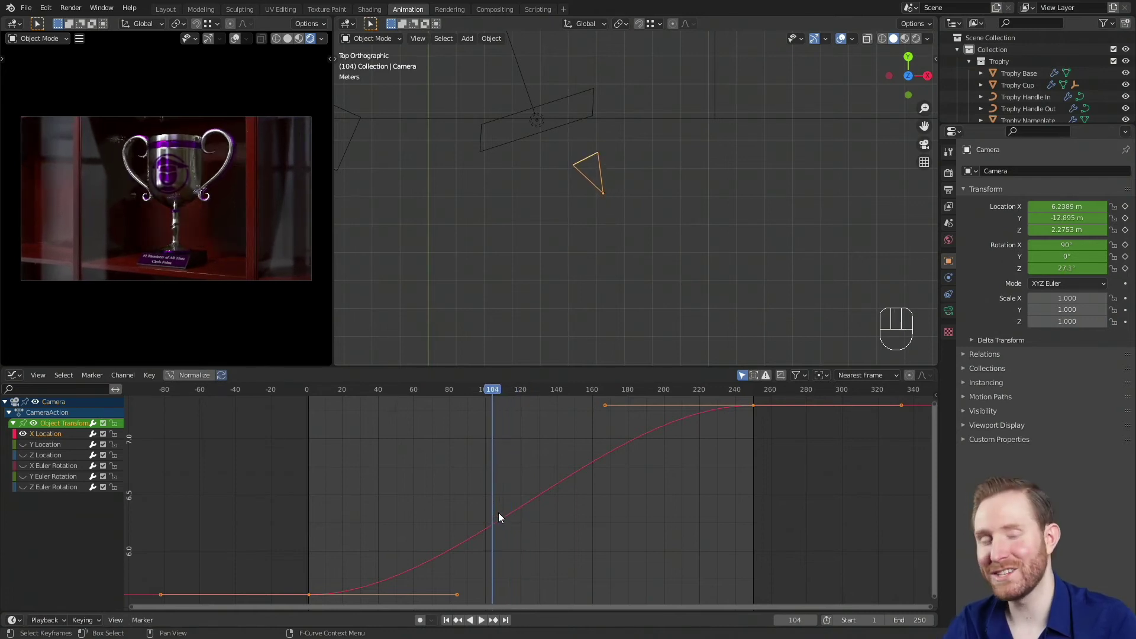
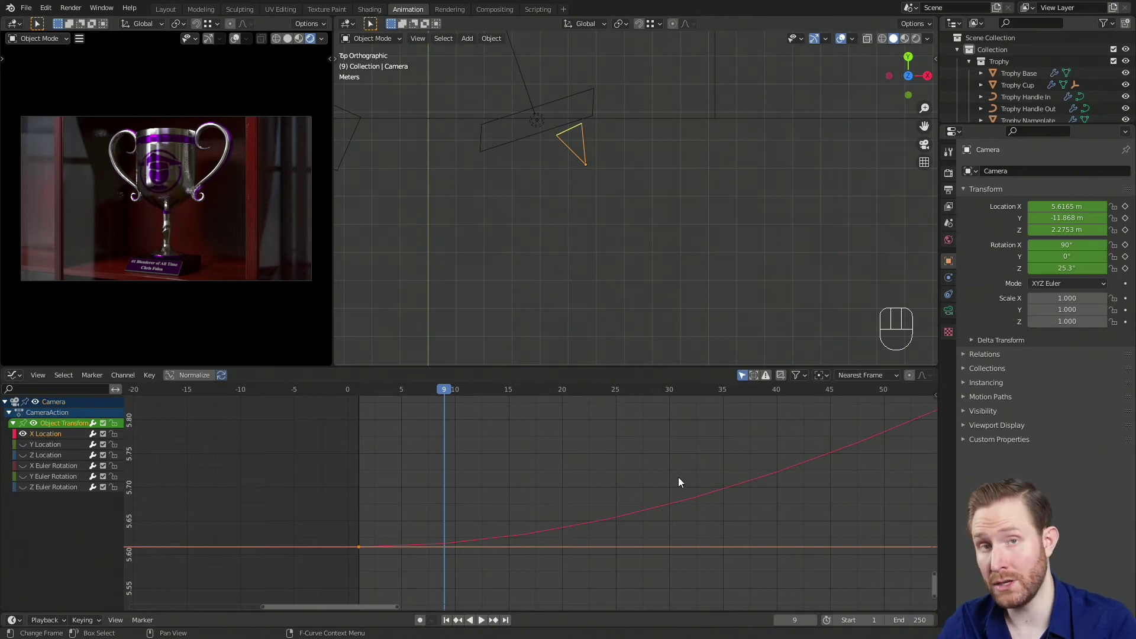
Frame the X Location curve and scrub to frame 120 on its straight section
middle_click(714, 478)
scroll(down, 3)
middle_click(711, 451)
middle_click(605, 481)
middle_click(604, 463)
scroll(up, 3)
drag(500, 393, 474, 448)
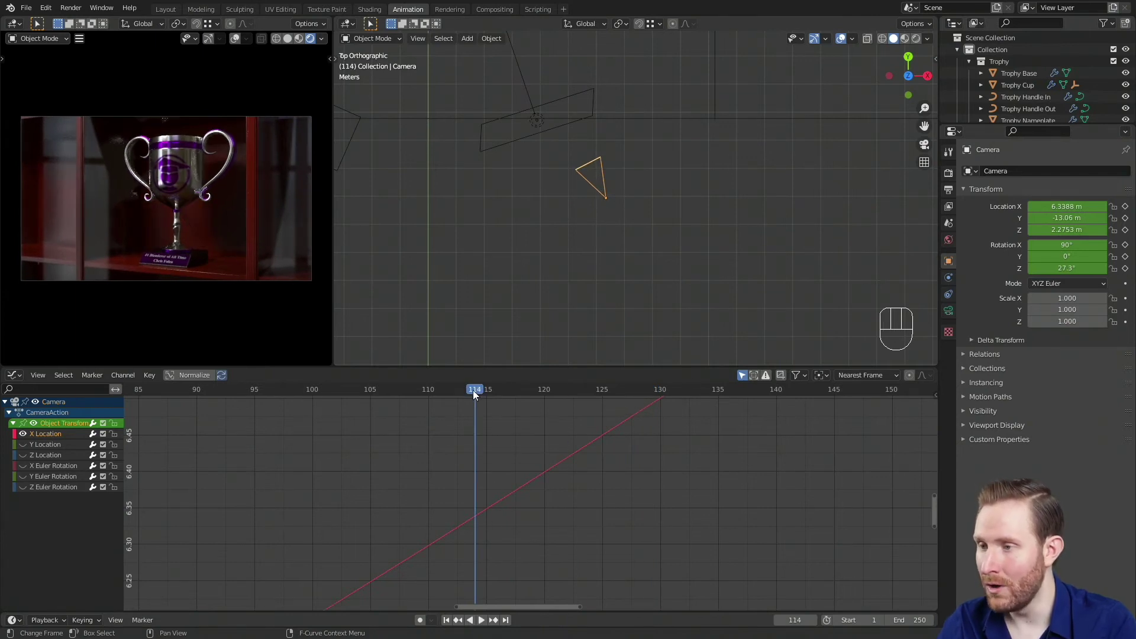
drag(477, 394, 513, 399)
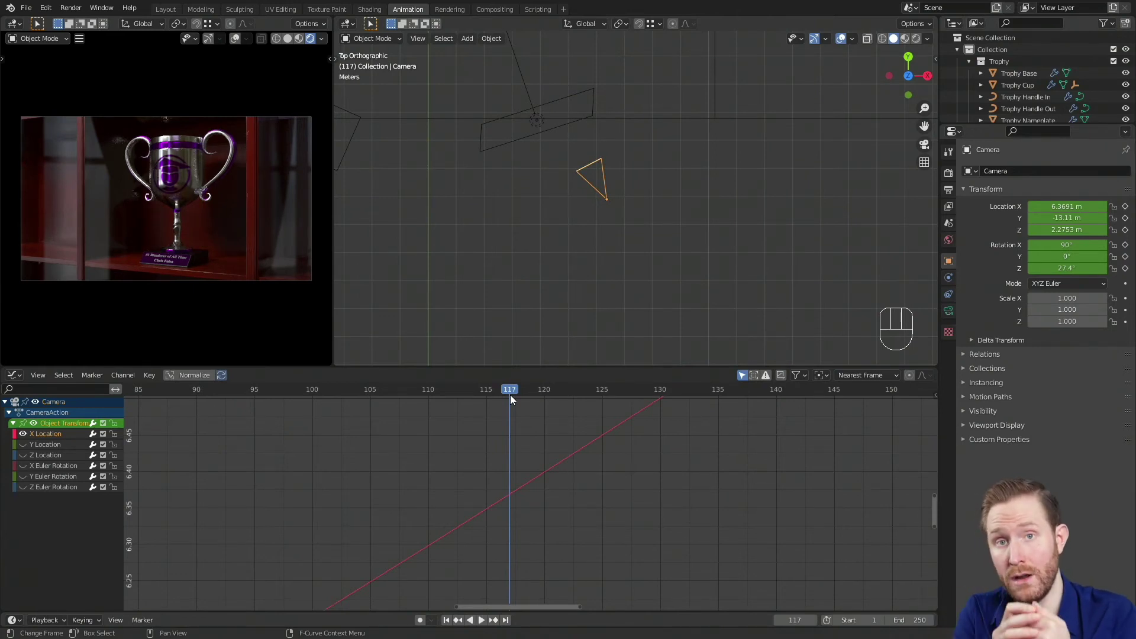
drag(516, 401, 548, 399)
drag(525, 395, 548, 430)
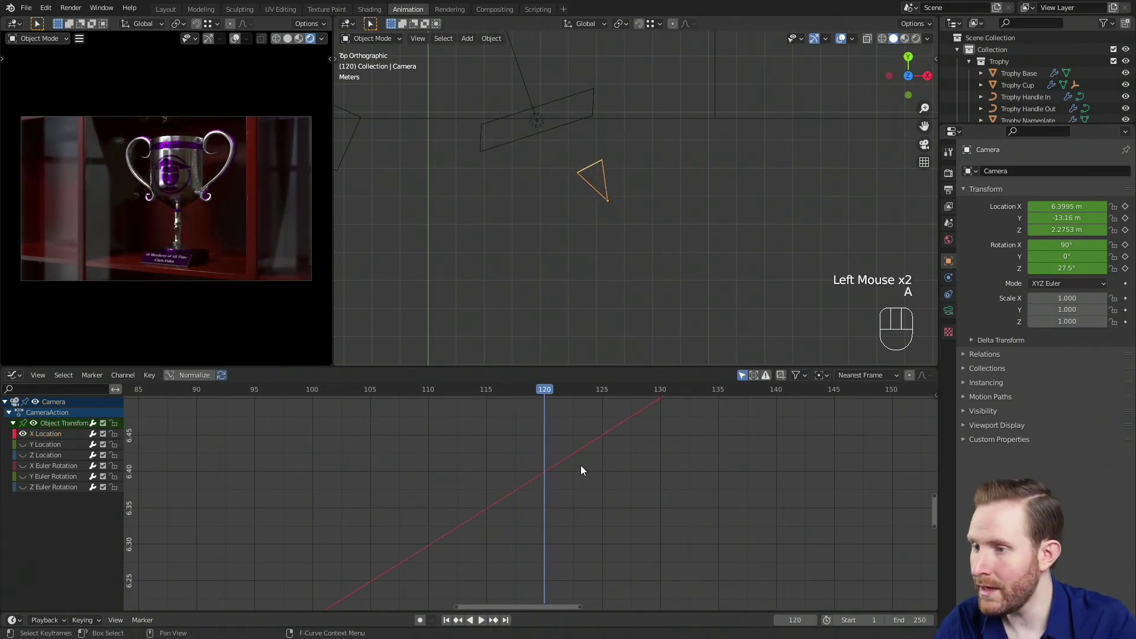
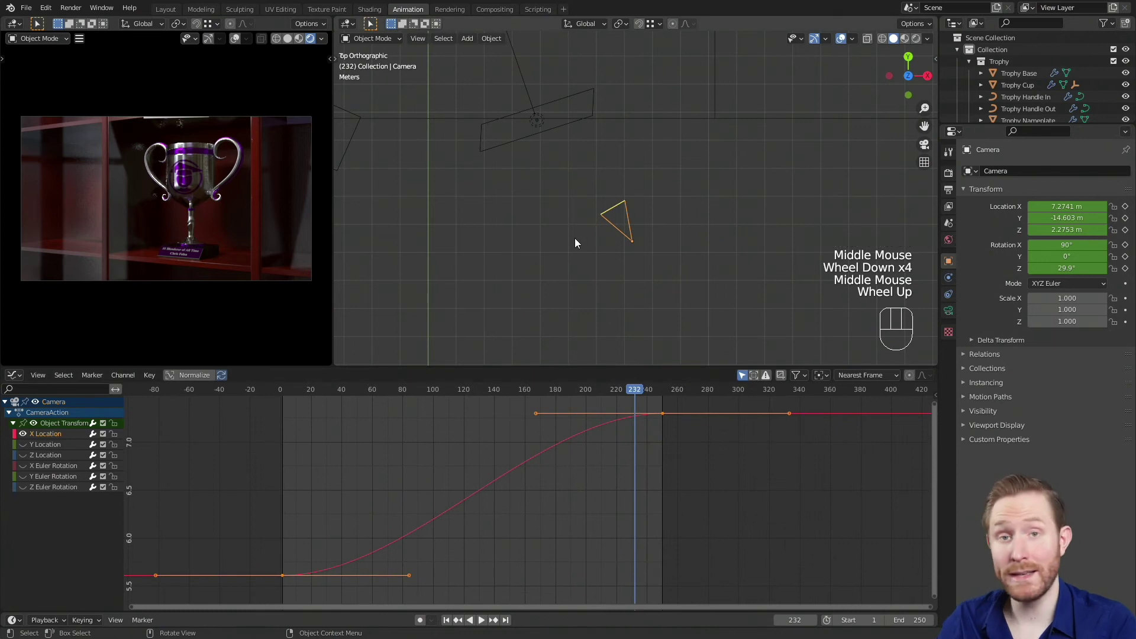
Pull the end keyframe's handle to reshape the curve and play the result
click(537, 420)
key(g)
drag(717, 558, 688, 501)
drag(603, 397, 542, 399)
key(space)
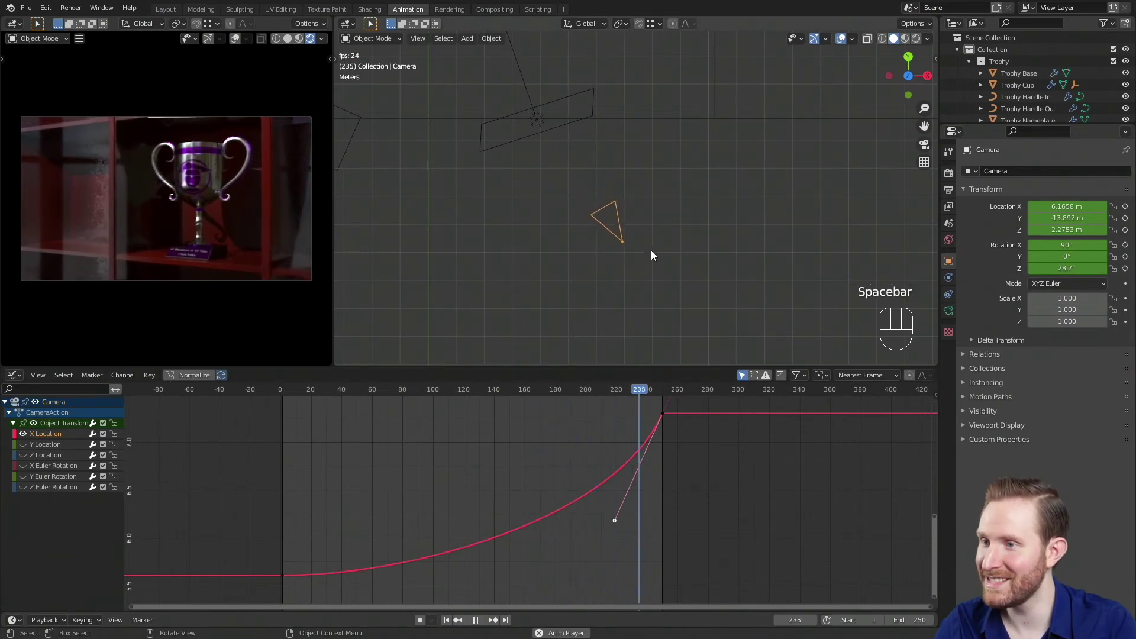
key(space)
drag(617, 394, 585, 478)
Adjust and scale keyframe handles on the X Location curve with G and S
key(g)
click(421, 413)
click(285, 573)
click(283, 581)
click(410, 578)
key(s)
click(596, 584)
click(666, 419)
Stretch the end keyframe's handle back toward frame 60, lengthening the ease-out
middle_click(485, 423)
click(423, 426)
key(g)
drag(389, 448, 513, 480)
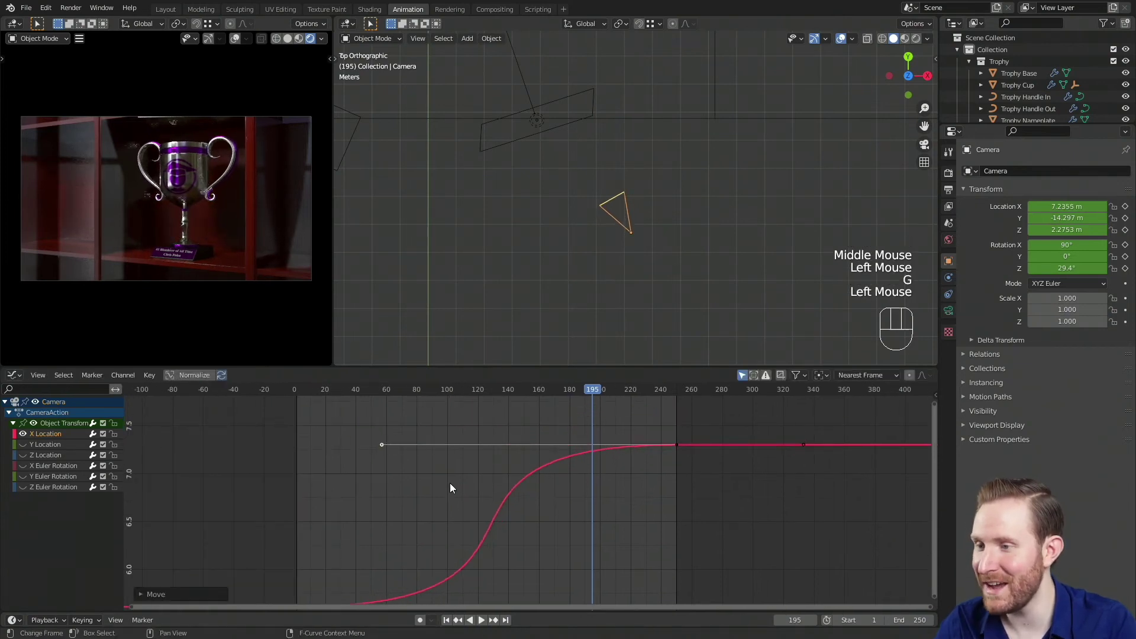
scroll(down, 3)
Unhide every camera transform channel, select all keyframes and set them to Linear interpolation
middle_click(511, 487)
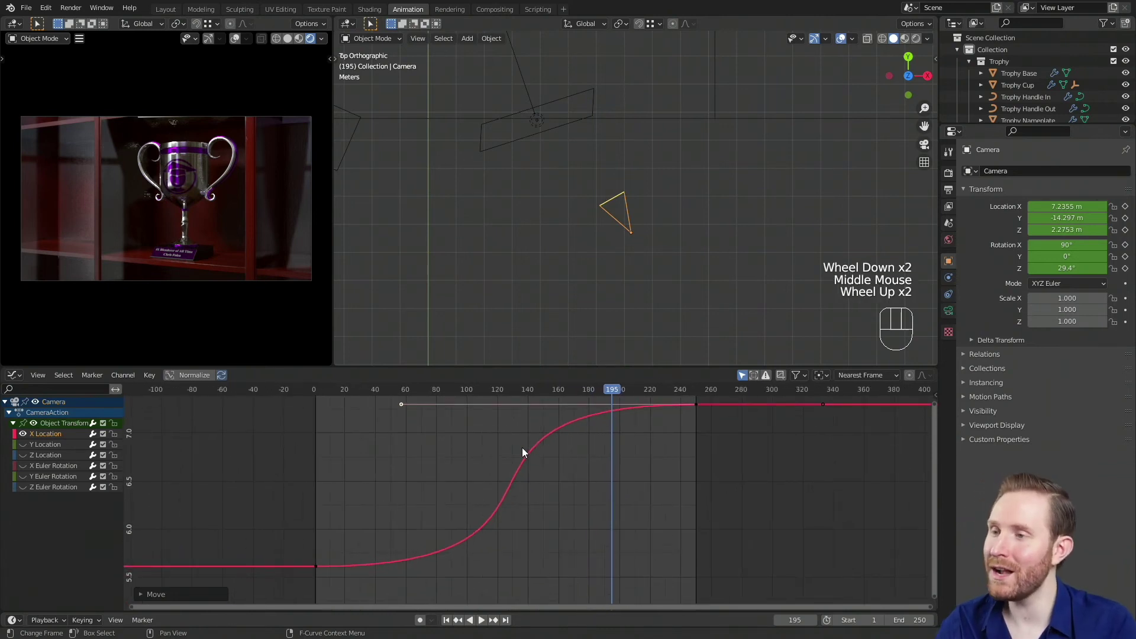
scroll(up, 3)
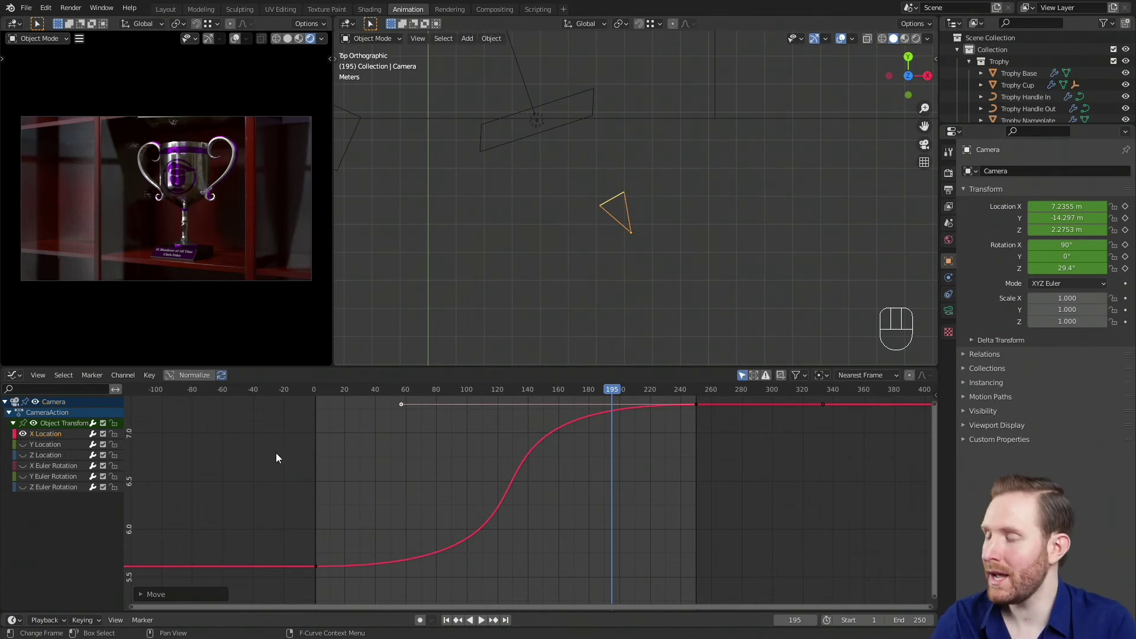
drag(25, 446, 27, 534)
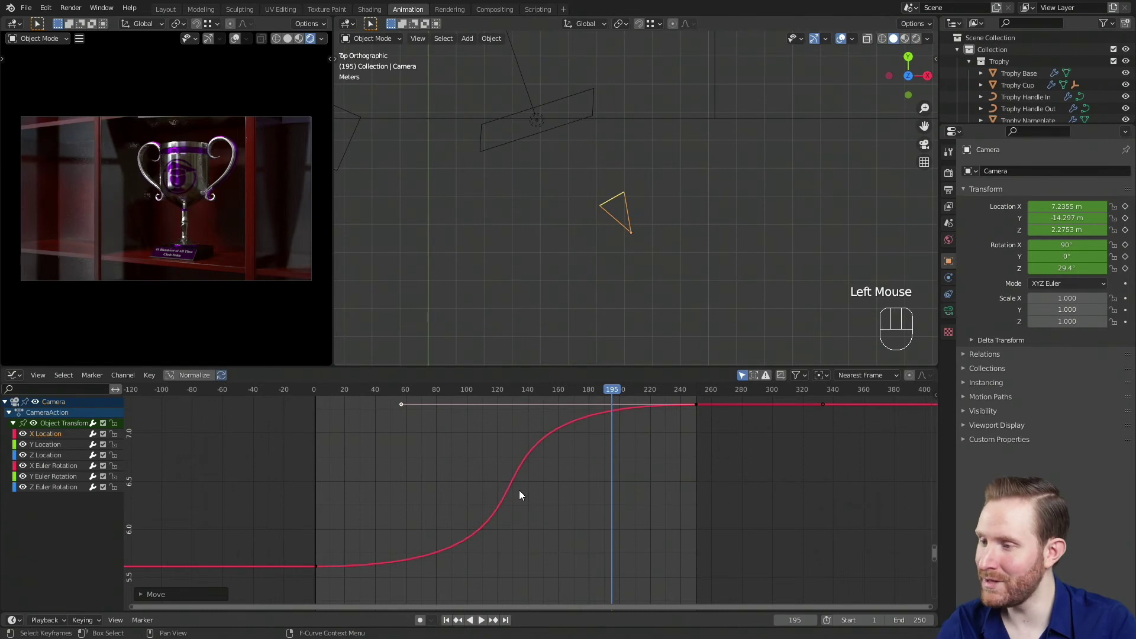
key(a)
key(KP_Decimal)
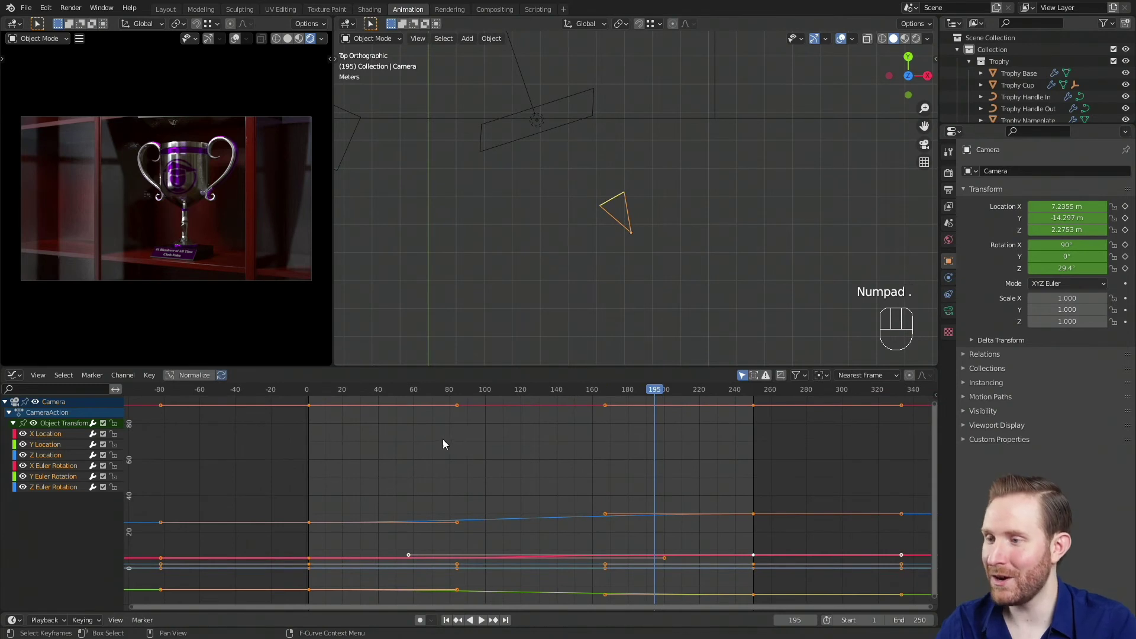
drag(452, 452, 495, 488)
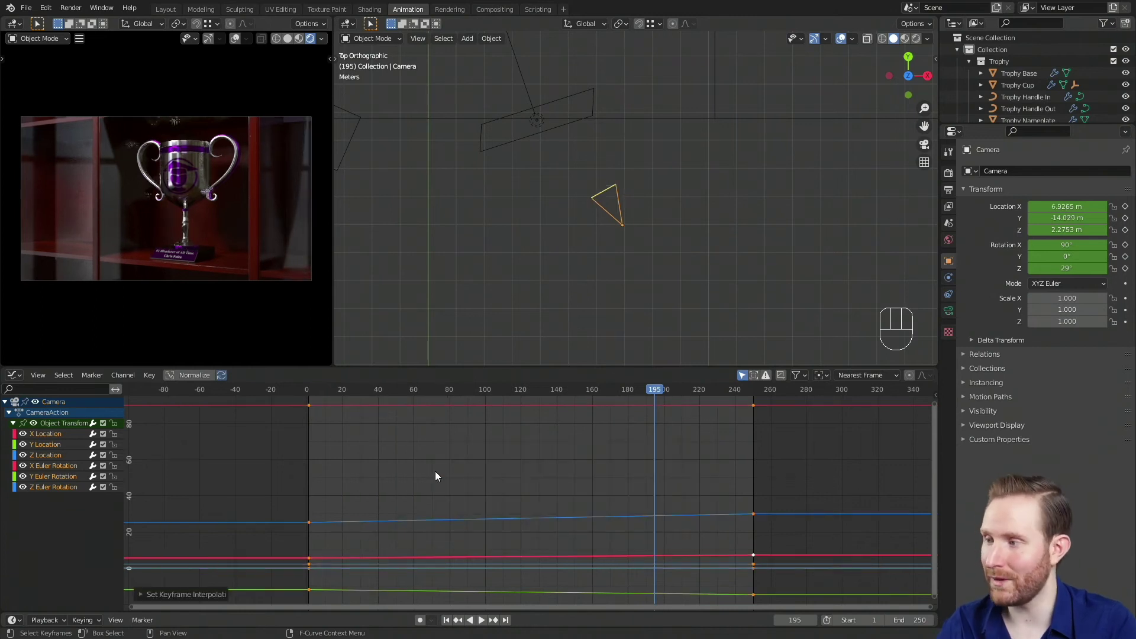
drag(22, 449, 16, 527)
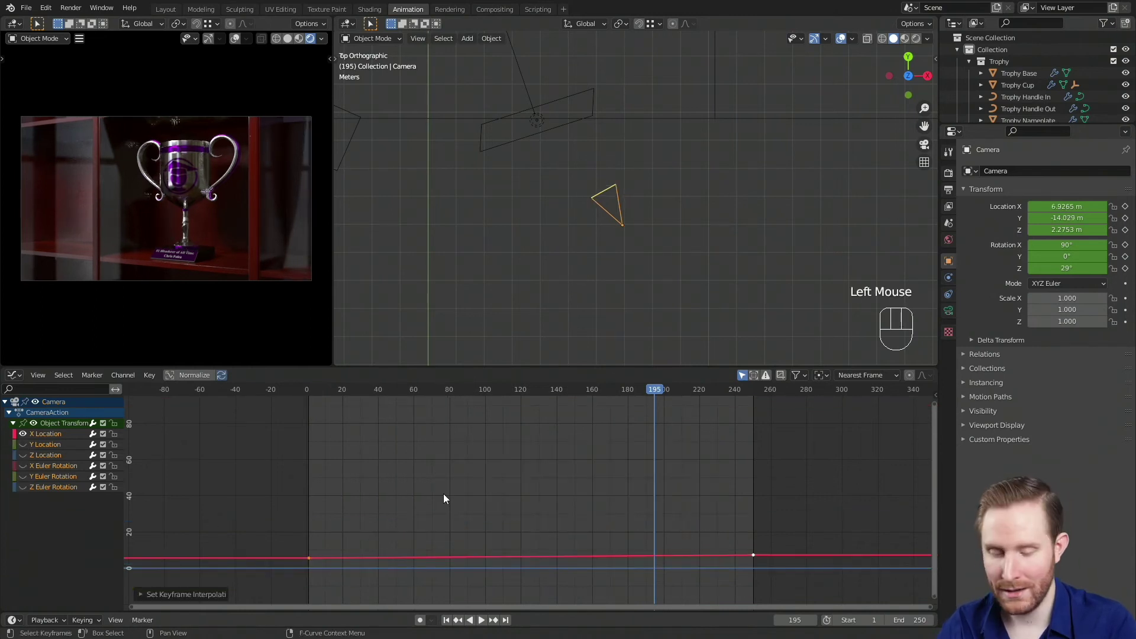
key(KP_Decimal)
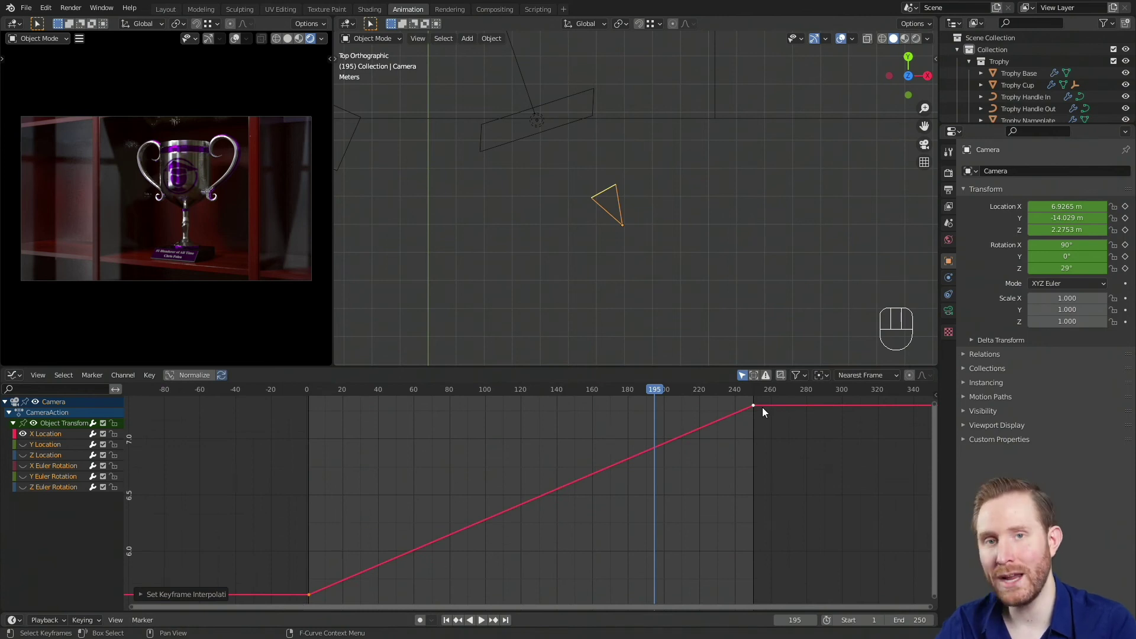
key(space)
key(space)
drag(664, 393, 646, 460)
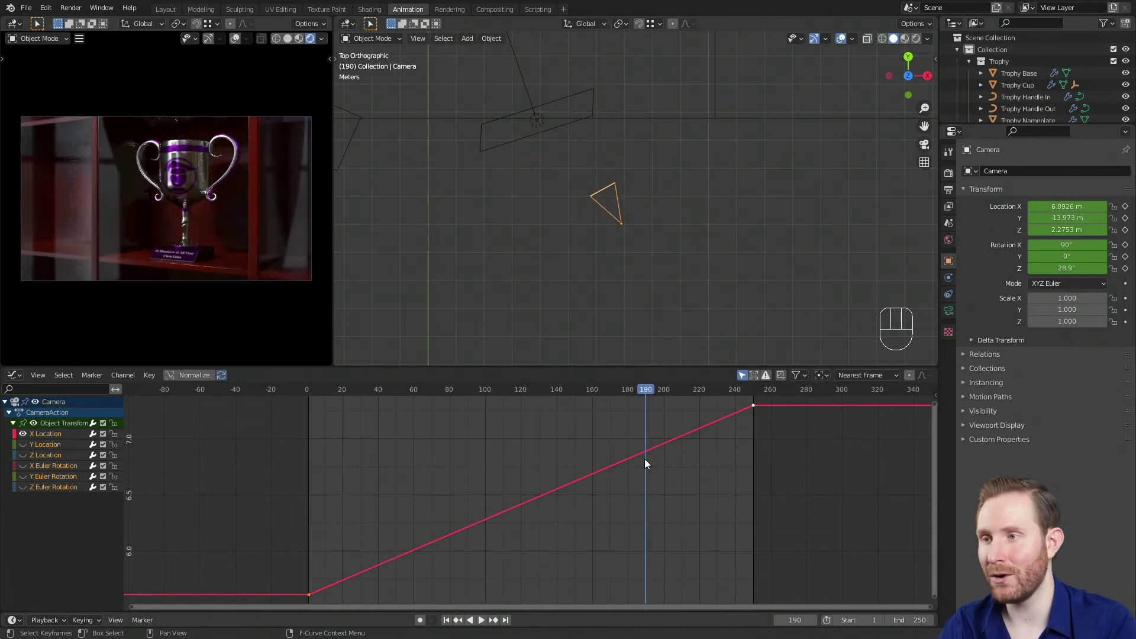
key(space)
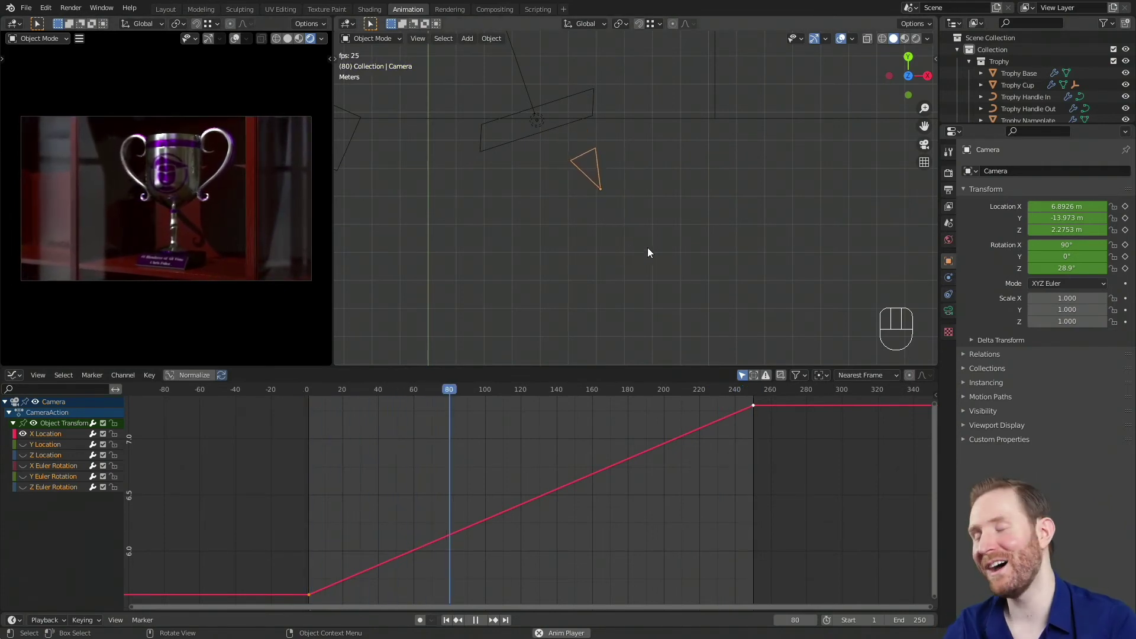
key(space)
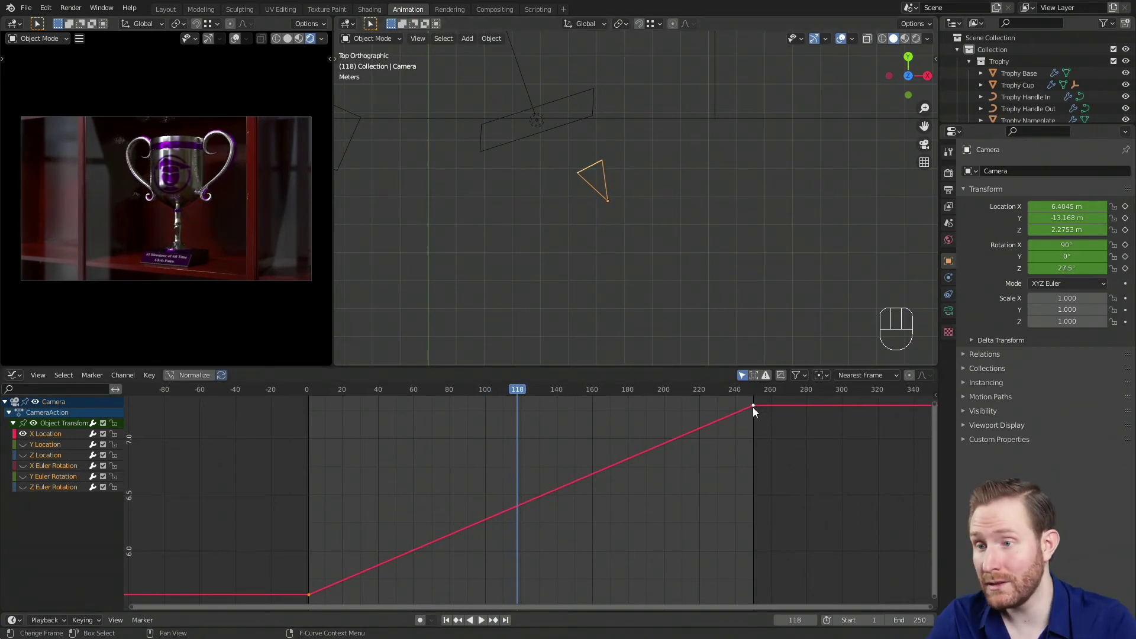
click(753, 411)
key(g)
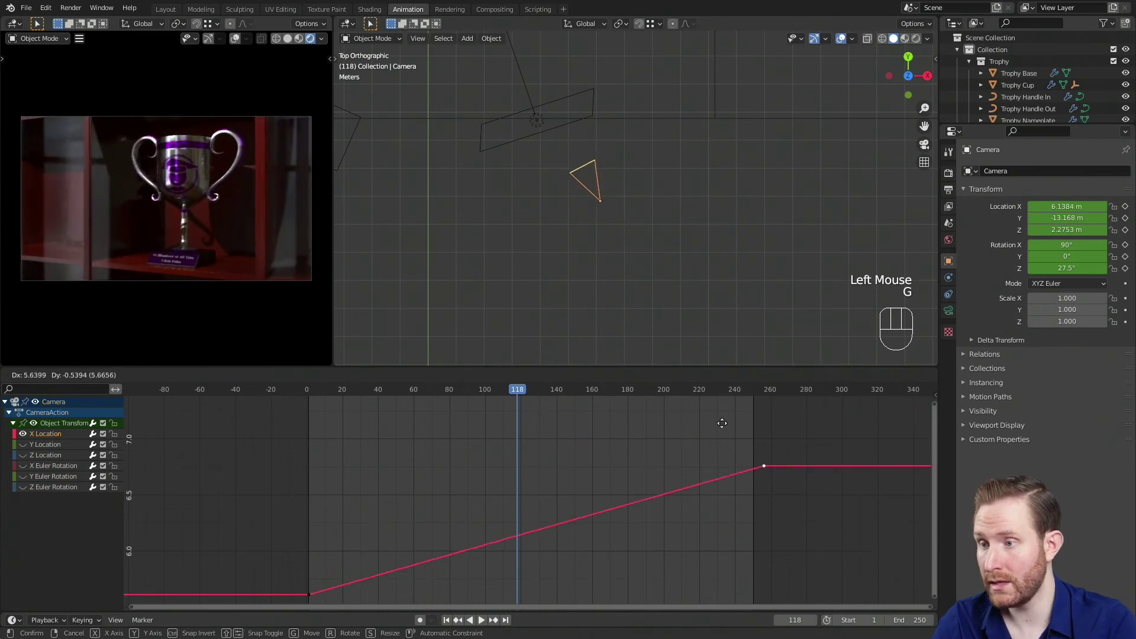
right_click(605, 501)
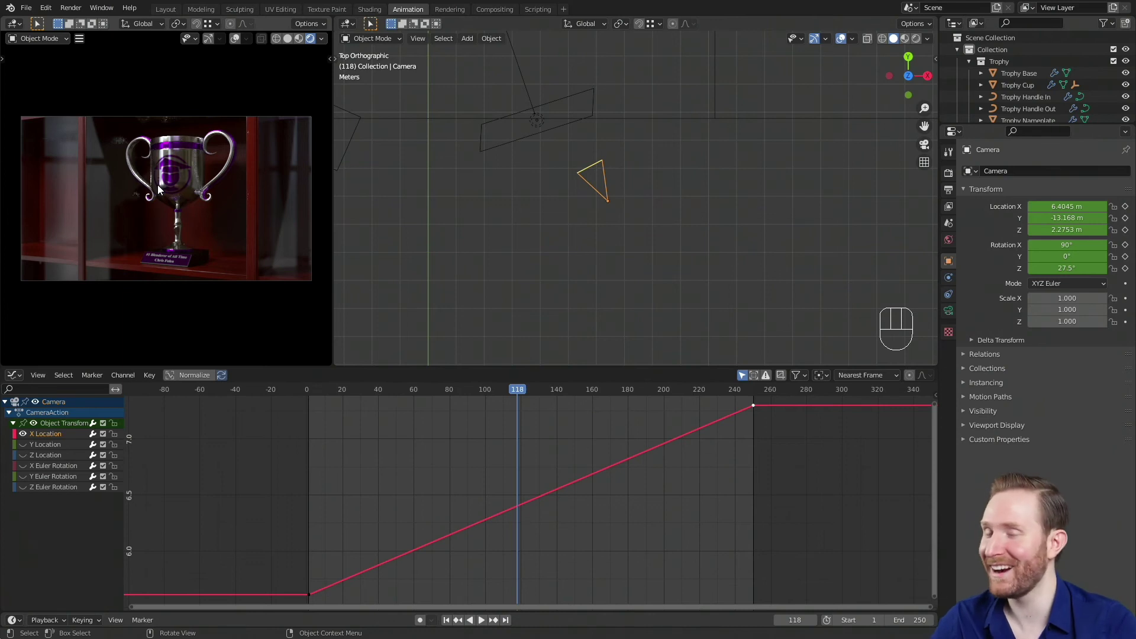
Select the Trophy Cup and show its BaseMetal Cup material with the logo Mix colour inputs expanded
scroll(up, 3)
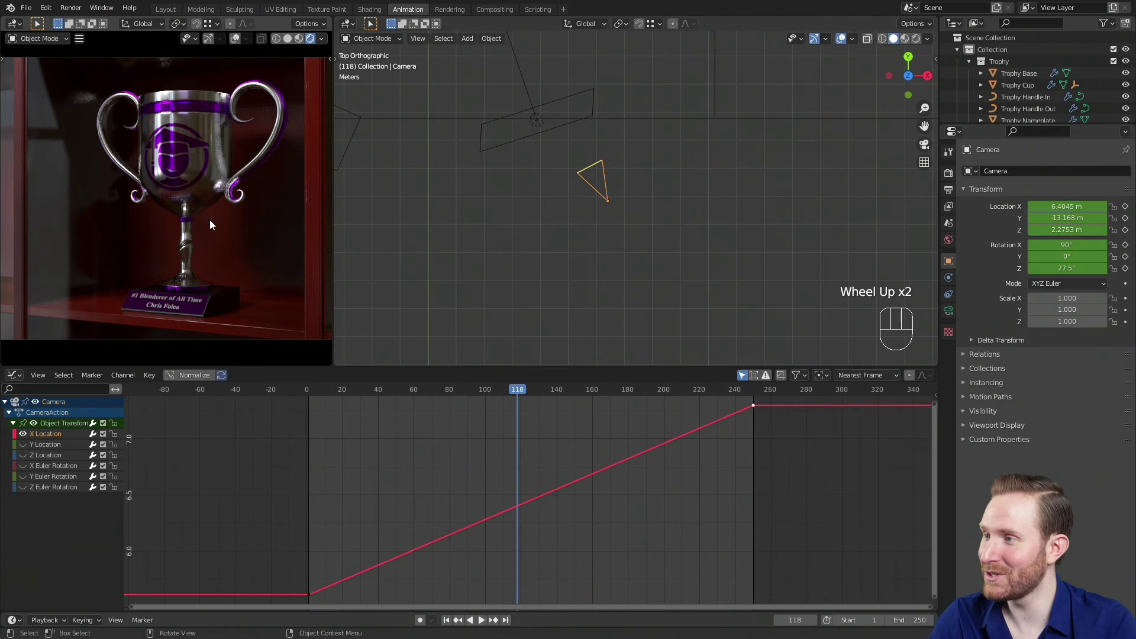
click(184, 154)
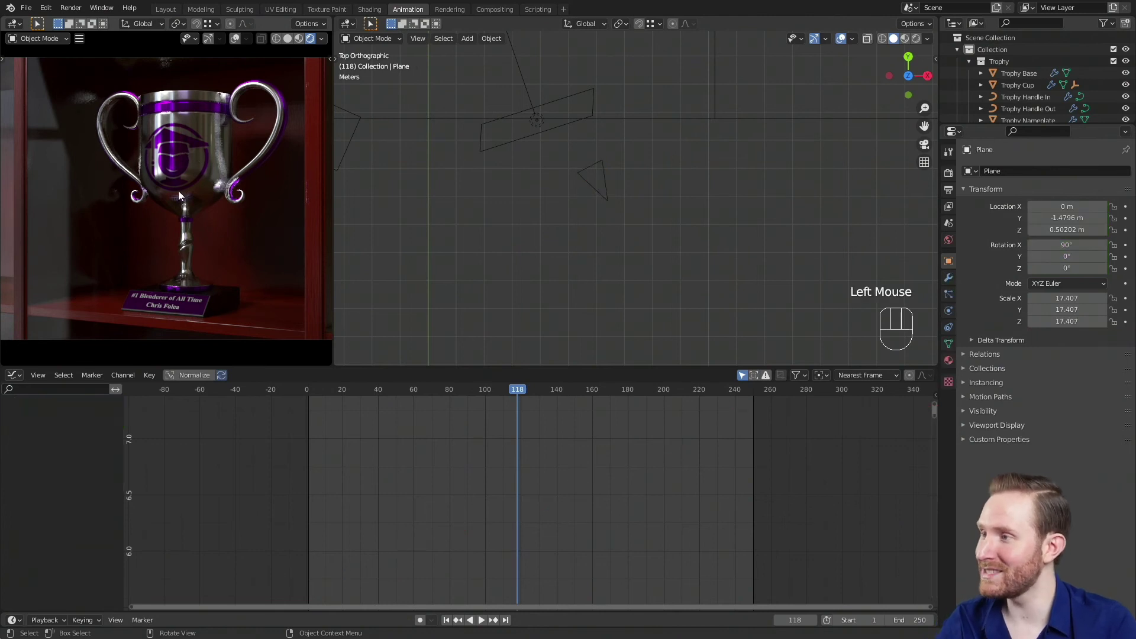
click(182, 166)
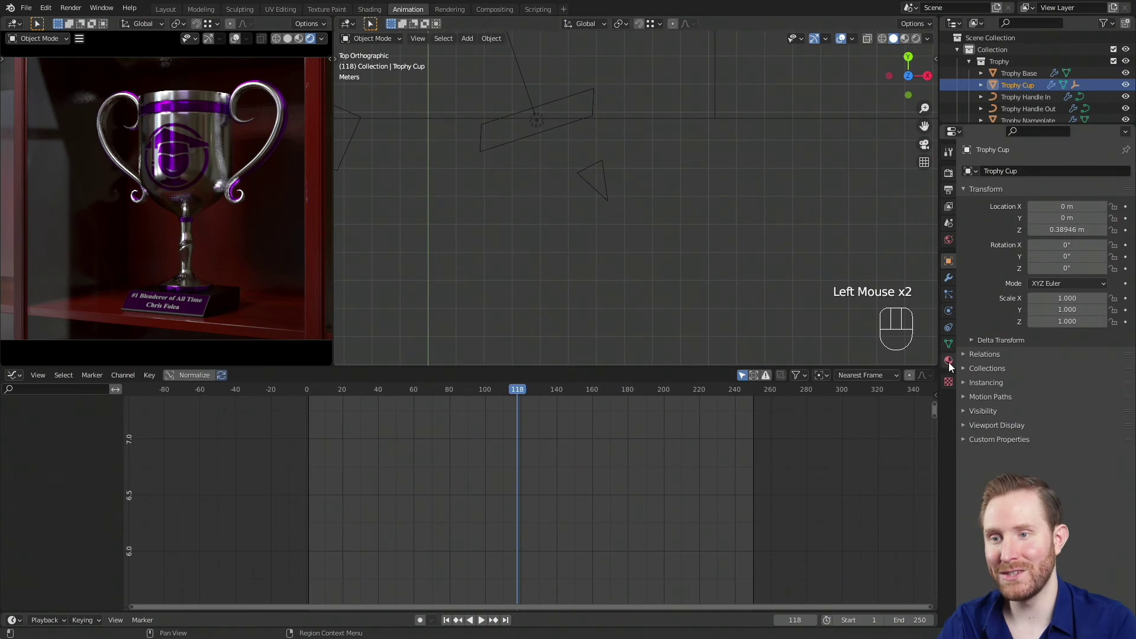
click(949, 366)
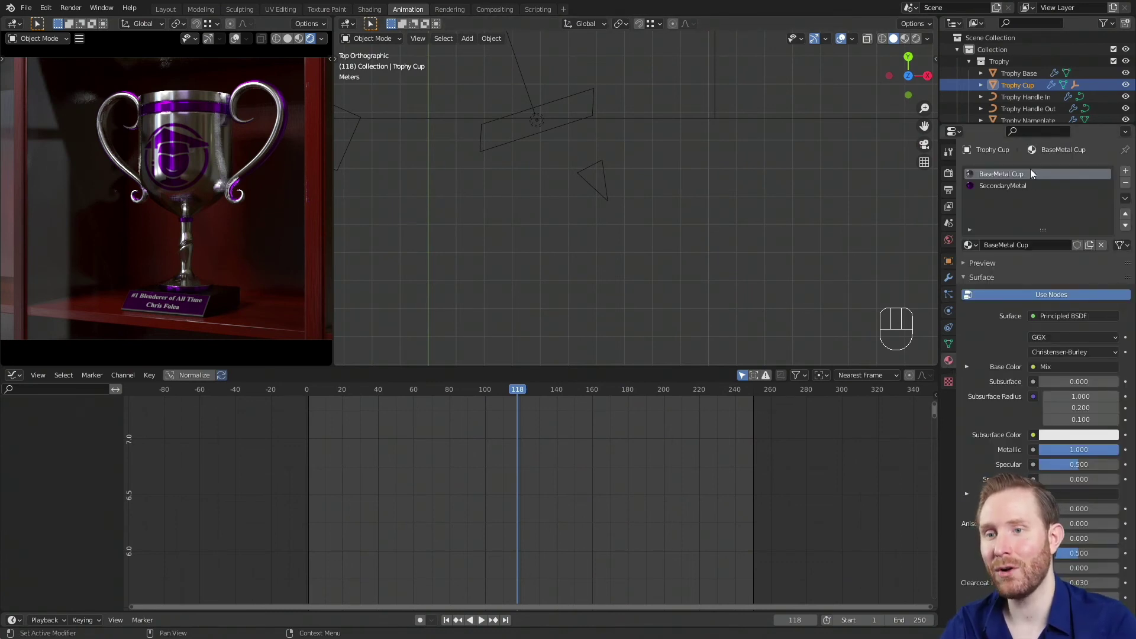
click(966, 368)
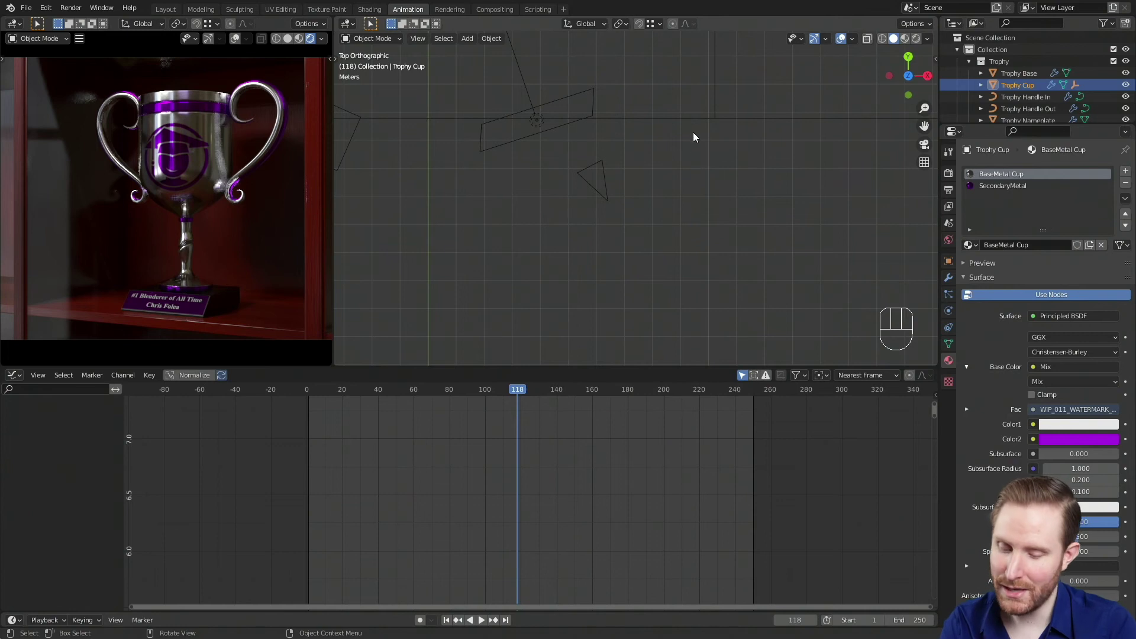
Keyframe the logo's Color2 purple at frame 1, then red at frame 125
key(shift+Left)
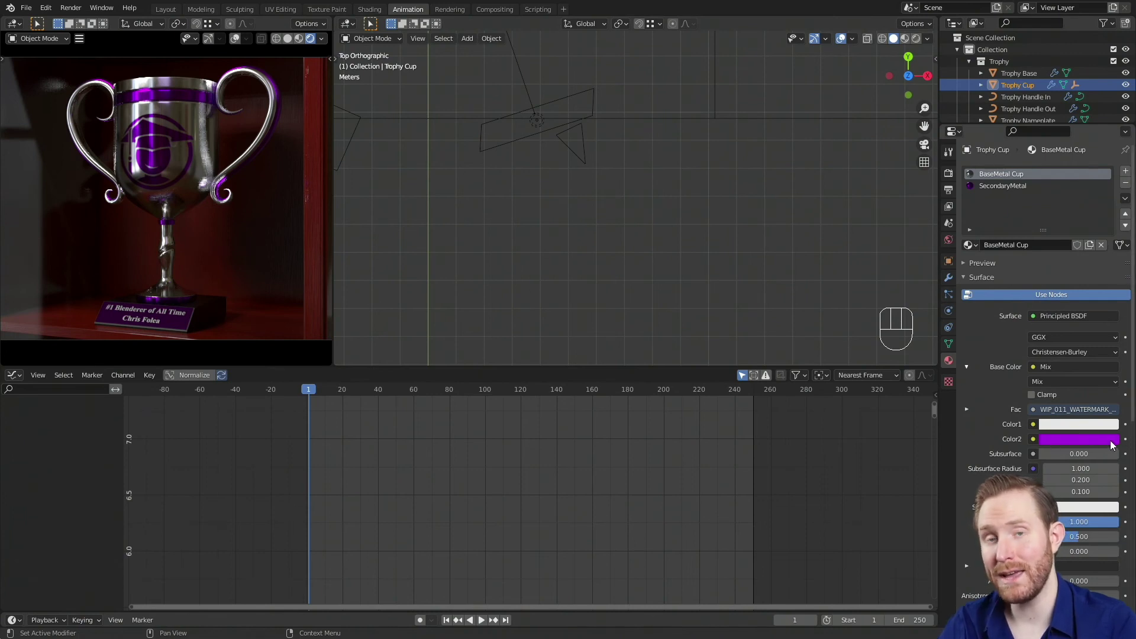
click(1129, 443)
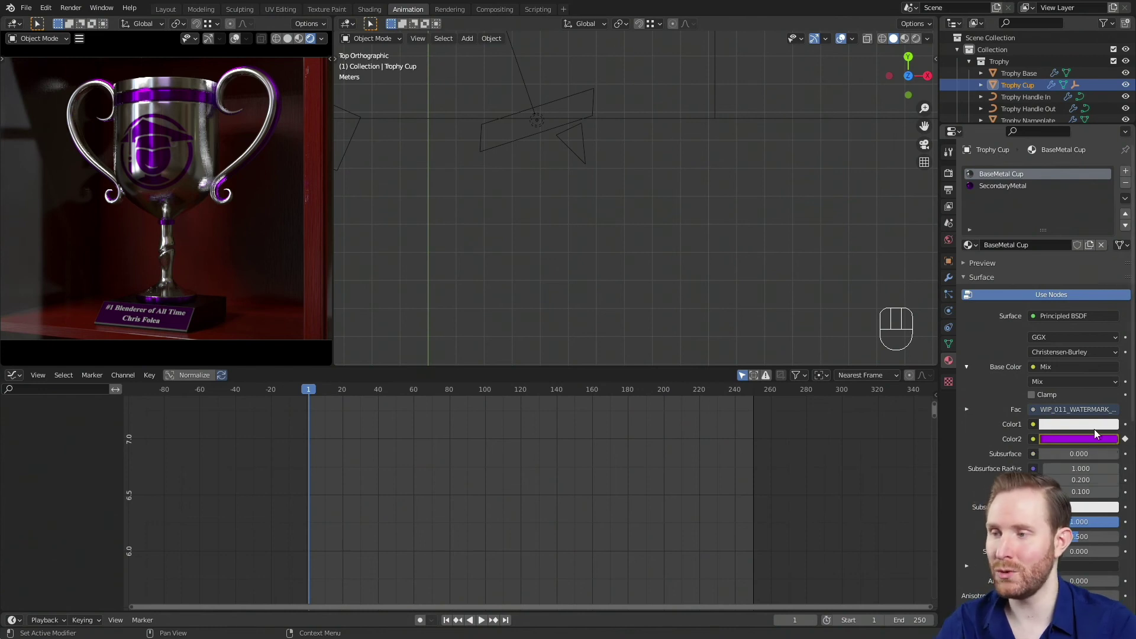
drag(506, 396, 532, 409)
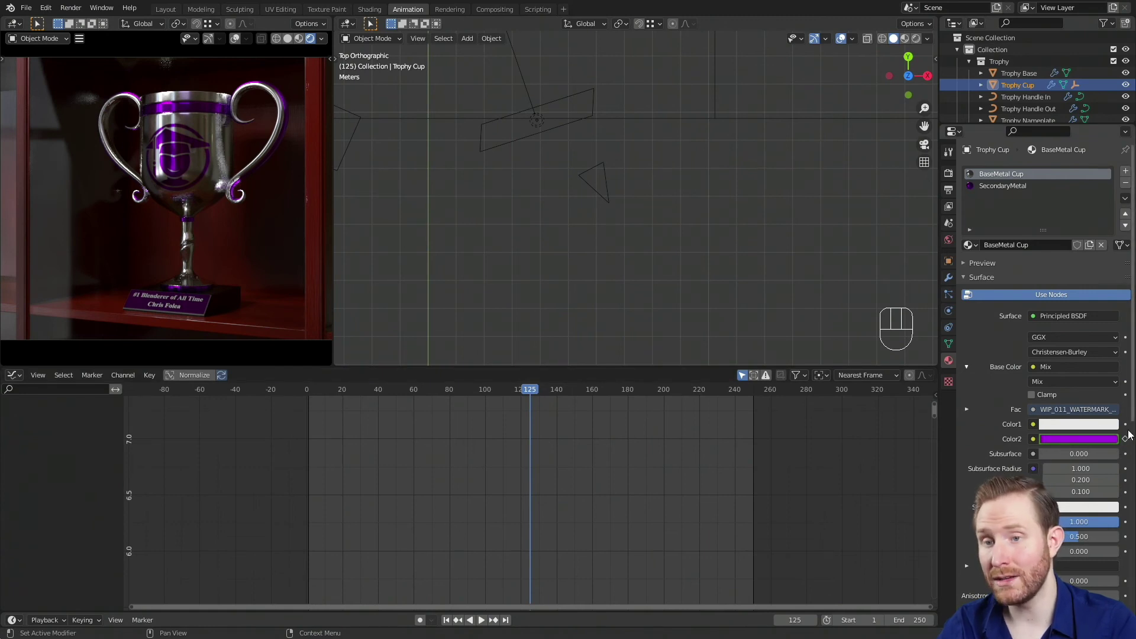
click(1076, 446)
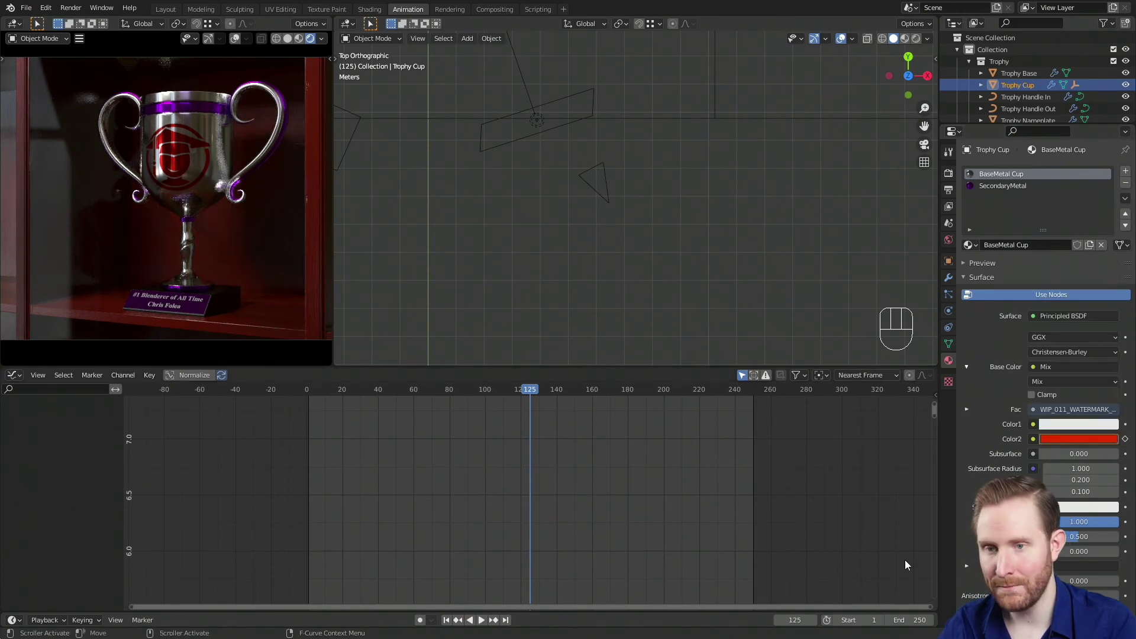
click(1125, 445)
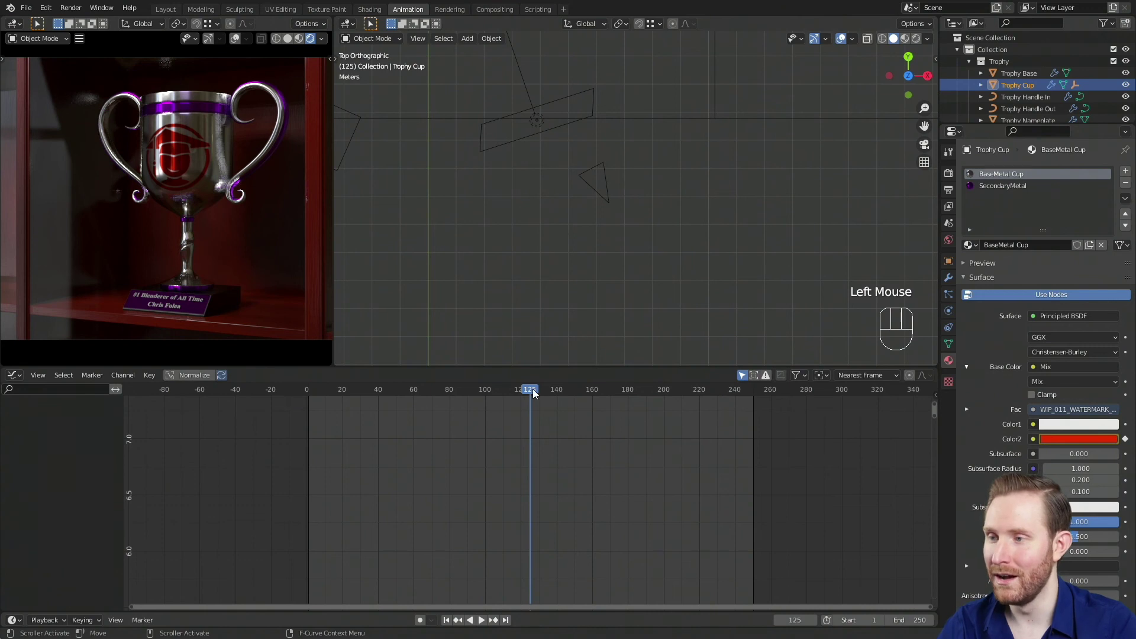
Keyframe the logo colour green at the final frame 250
drag(535, 393, 756, 422)
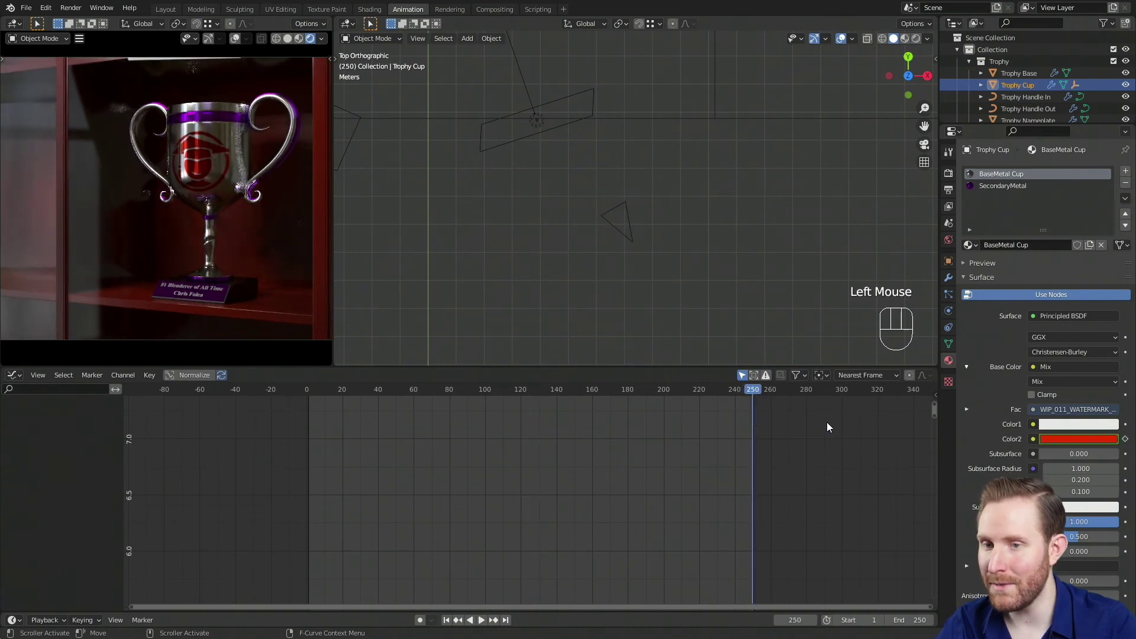
click(1059, 444)
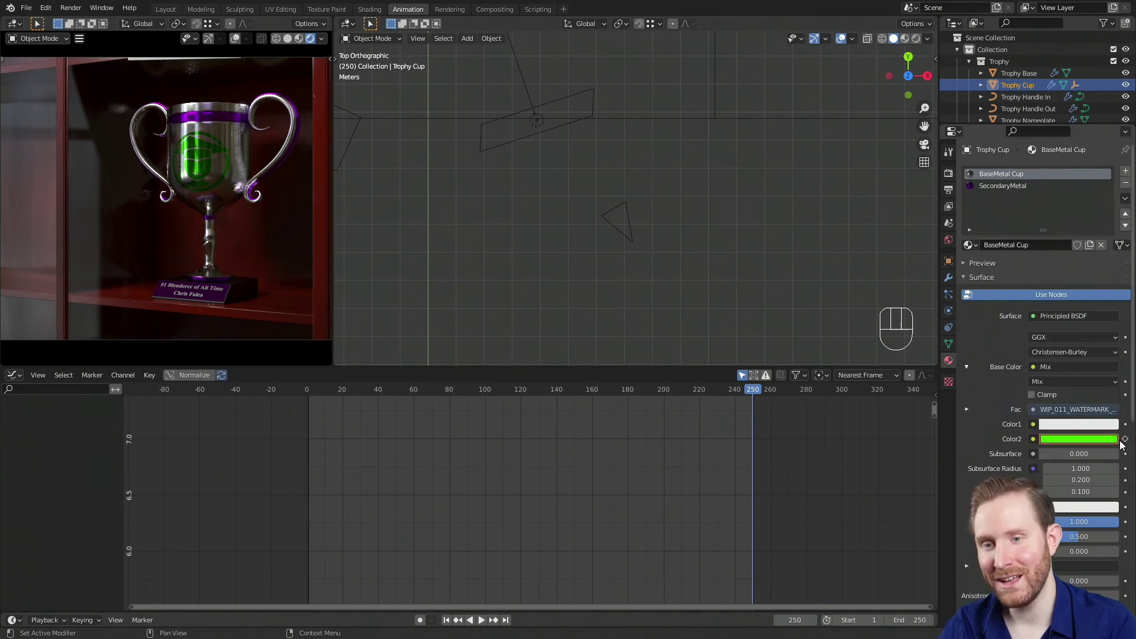
click(1128, 444)
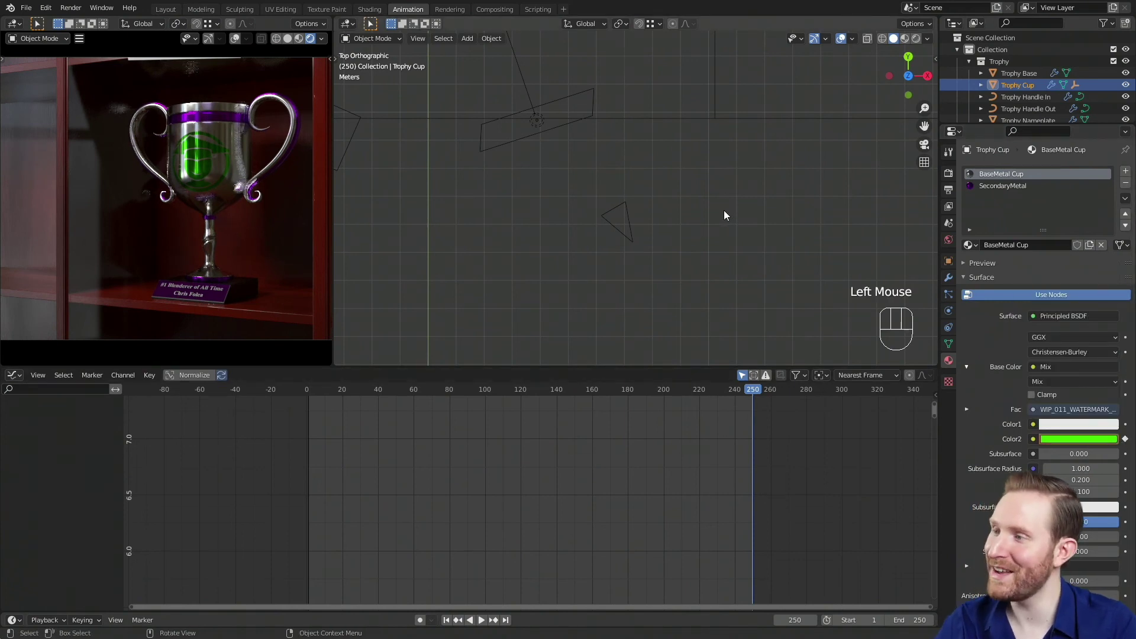
Play the animation to watch the logo blend from purple through red to green
key(space)
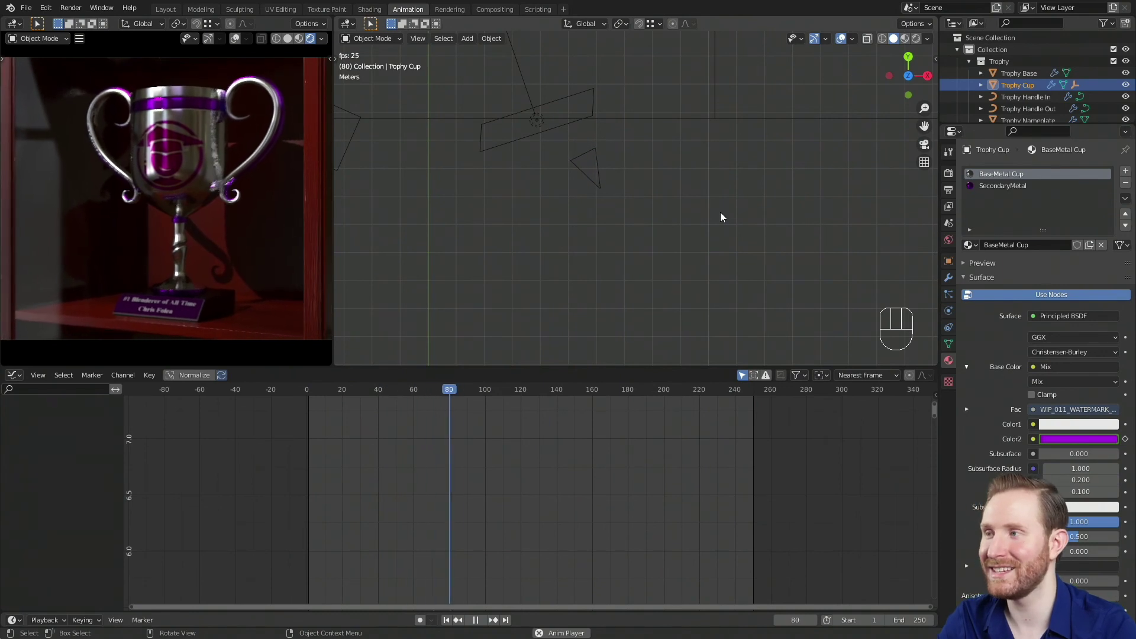
key(space)
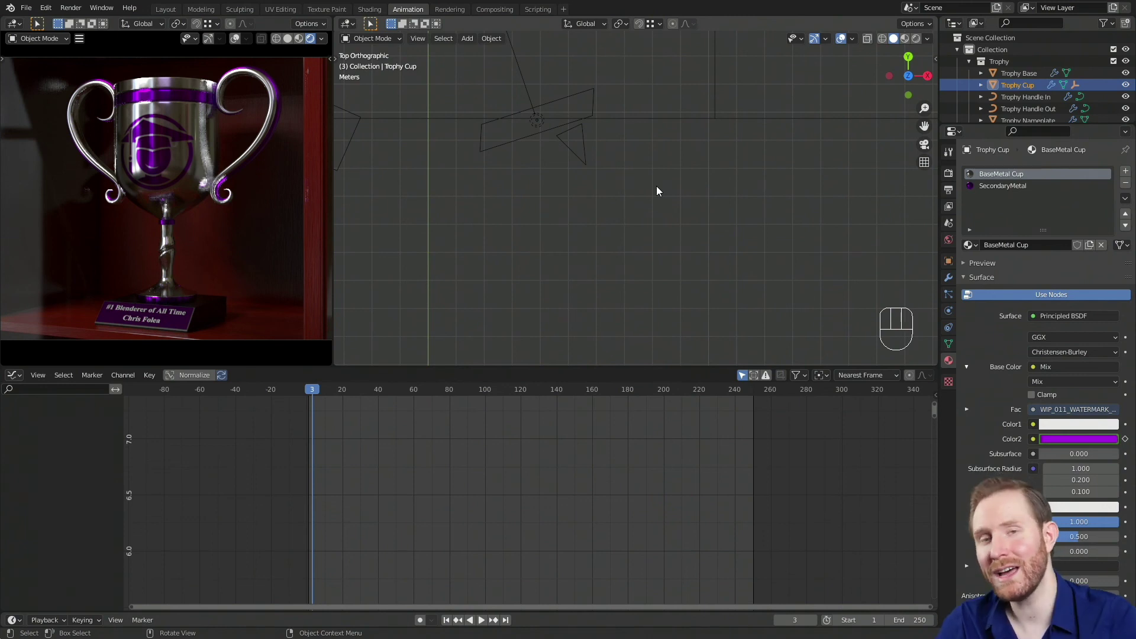
key(space)
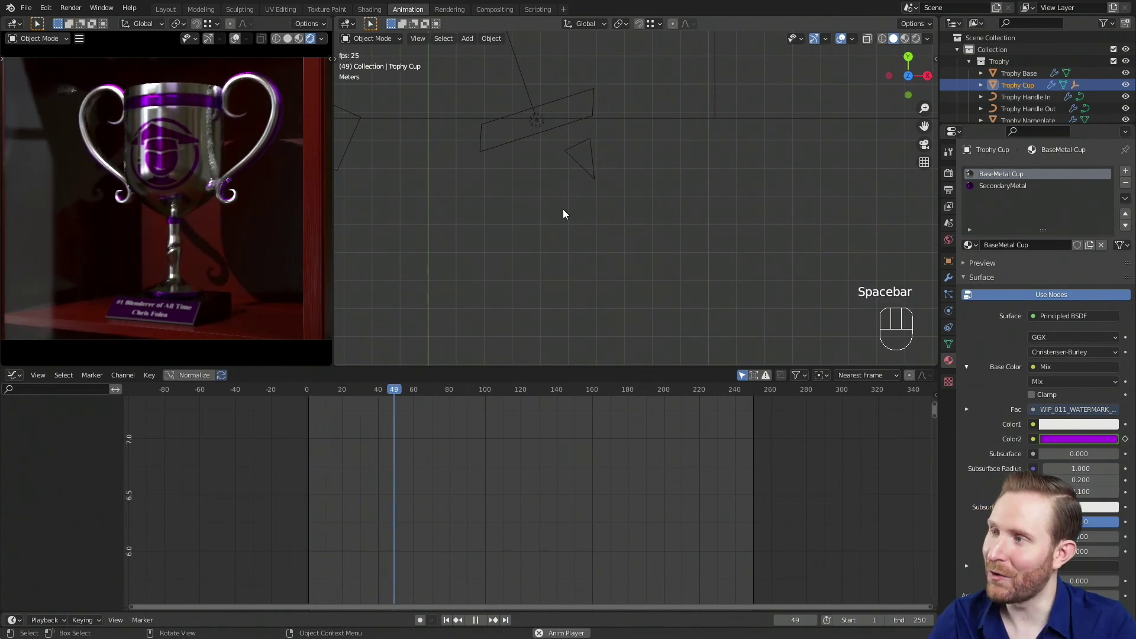
key(space)
Clear the Color2 keyframes, return to frame 1 and play to confirm the logo stays purple
key(shift+Left)
drag(1060, 444, 988, 446)
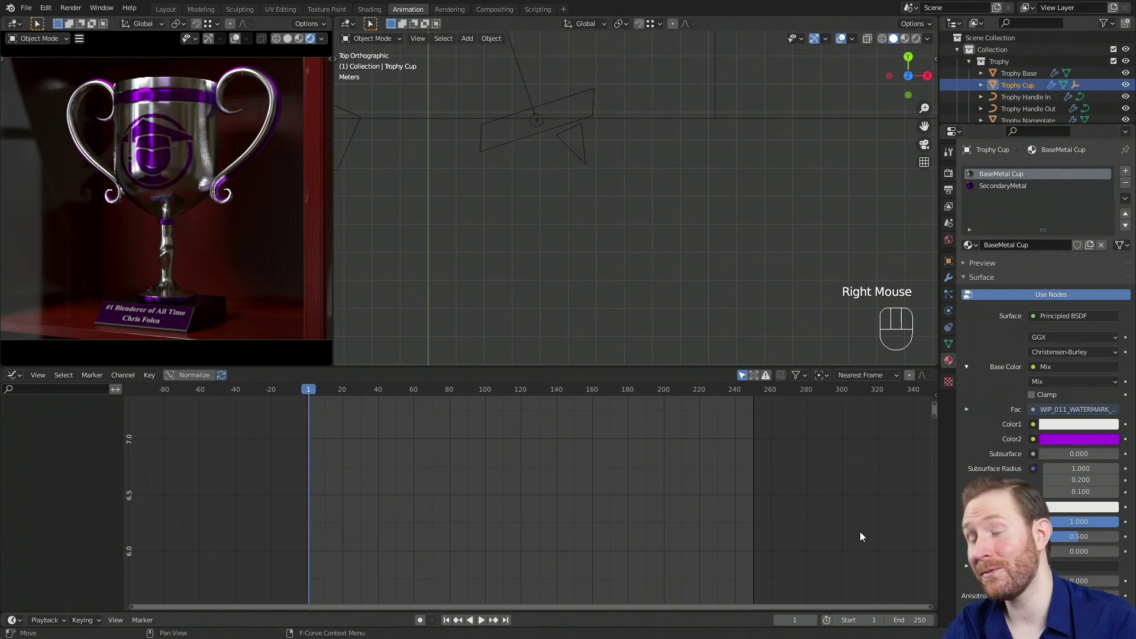
key(space)
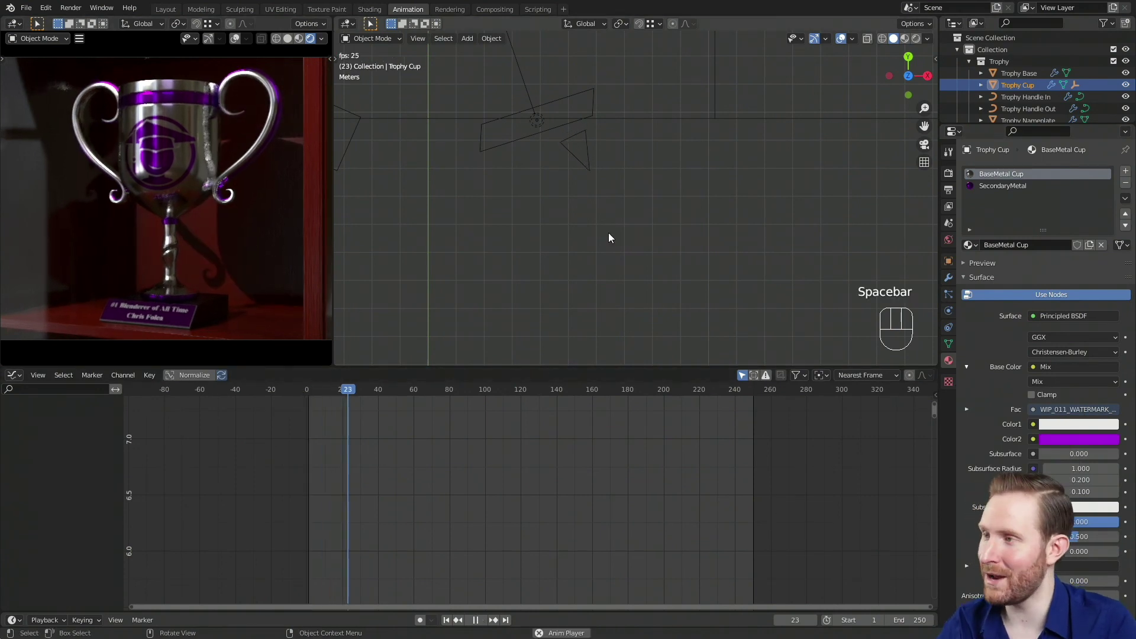